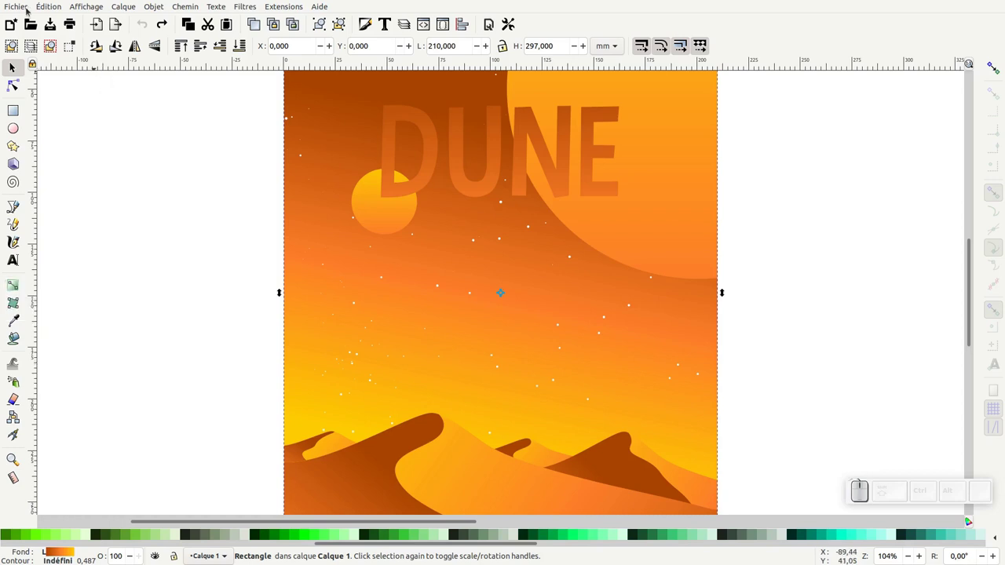
# Export the poster as modele.png to the Bureau (desktop) folder via Export As
pyautogui.click(53, 151)
pyautogui.click(769, 104)
pyautogui.click(922, 273)
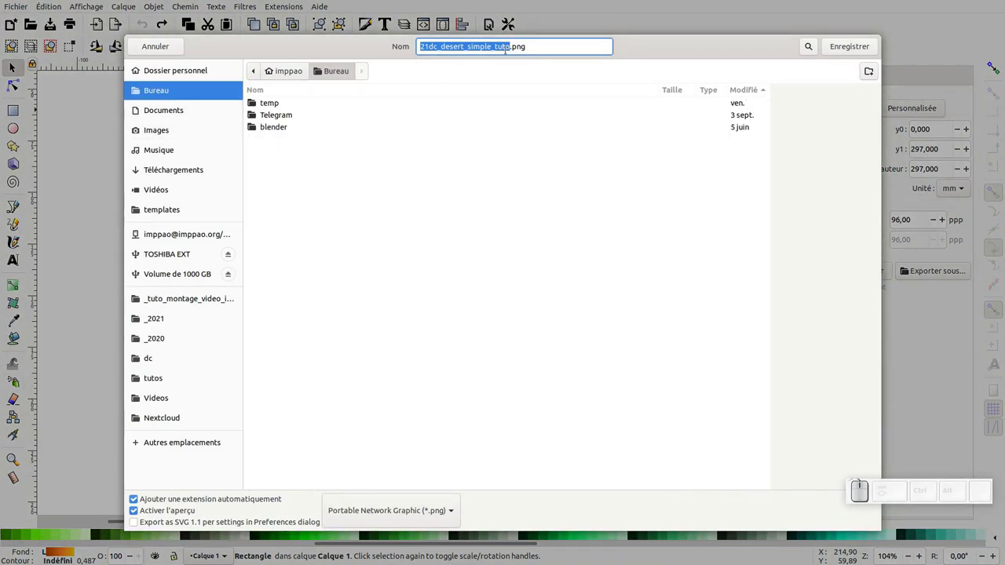
pyautogui.press('m')
pyautogui.click(170, 21)
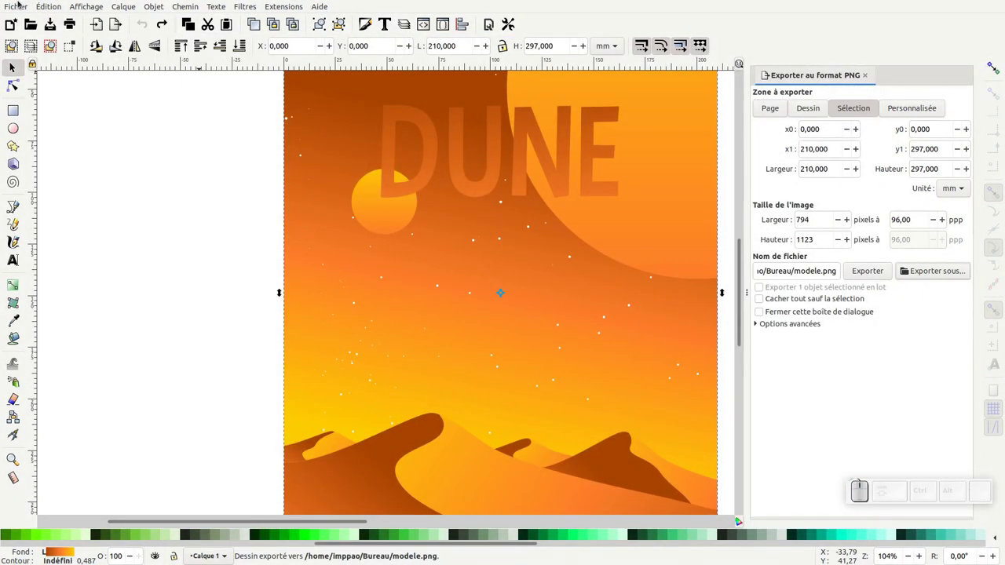
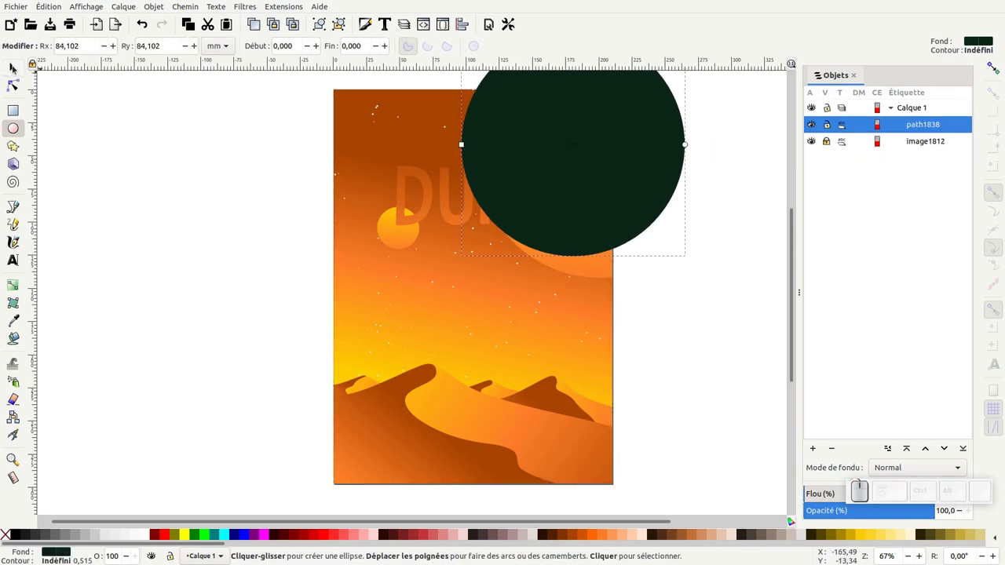
# Switch to the Selector tool after drawing the outline circle over the big planet
pyautogui.click(18, 67)
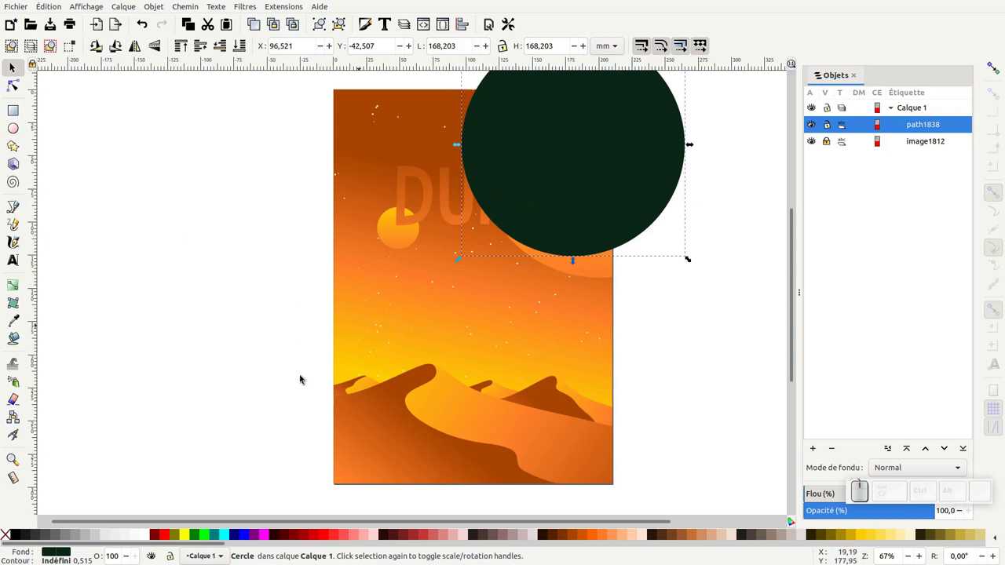
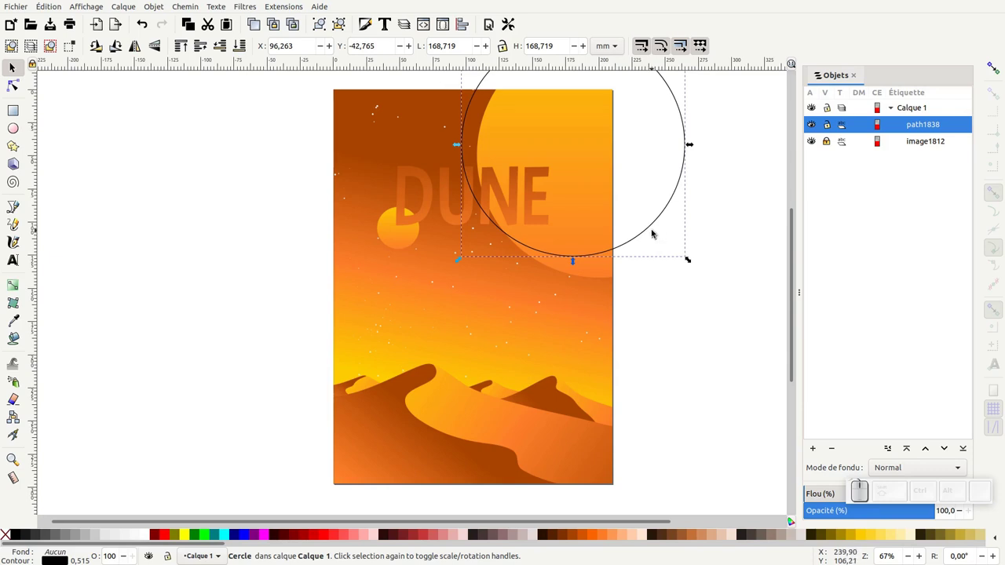
# Move and enlarge the circle so it matches the big planet's edge
pyautogui.moveTo(656, 231); pyautogui.dragTo(676, 355)
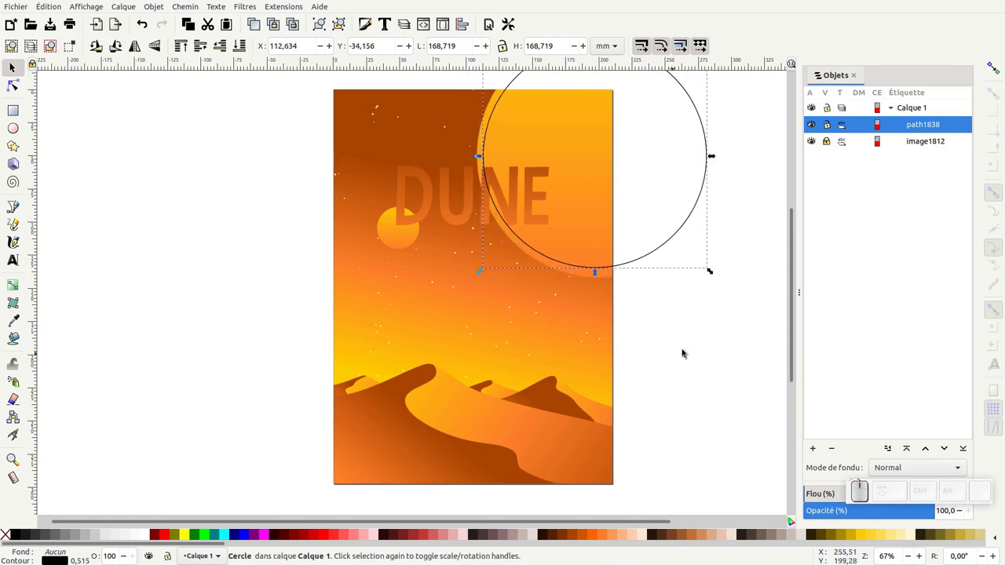
pyautogui.moveTo(714, 272); pyautogui.dragTo(664, 265)
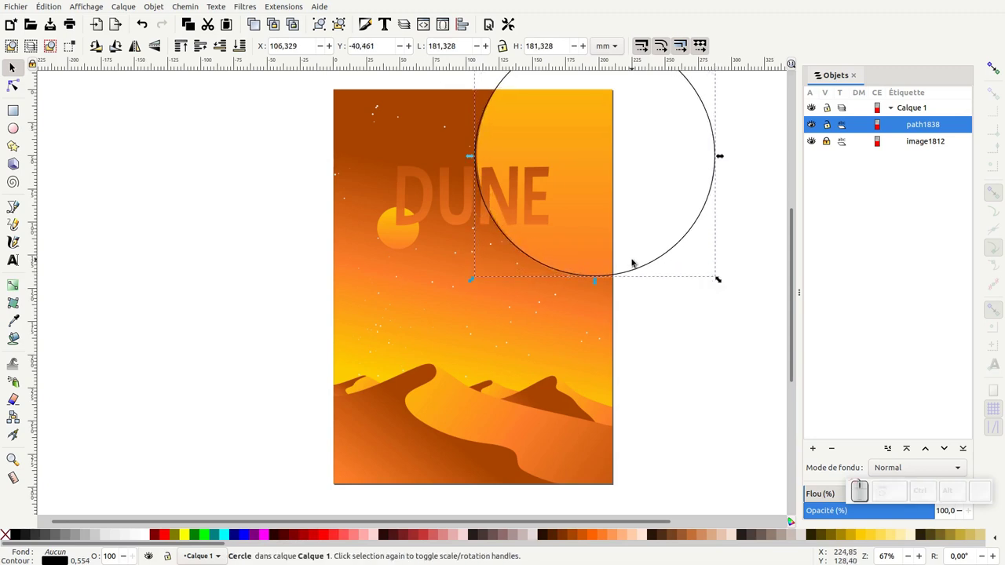
# Shrink the circle copy onto the small planet and keep stroke width fixed when scaling
pyautogui.moveTo(708, 150); pyautogui.dragTo(439, 223)
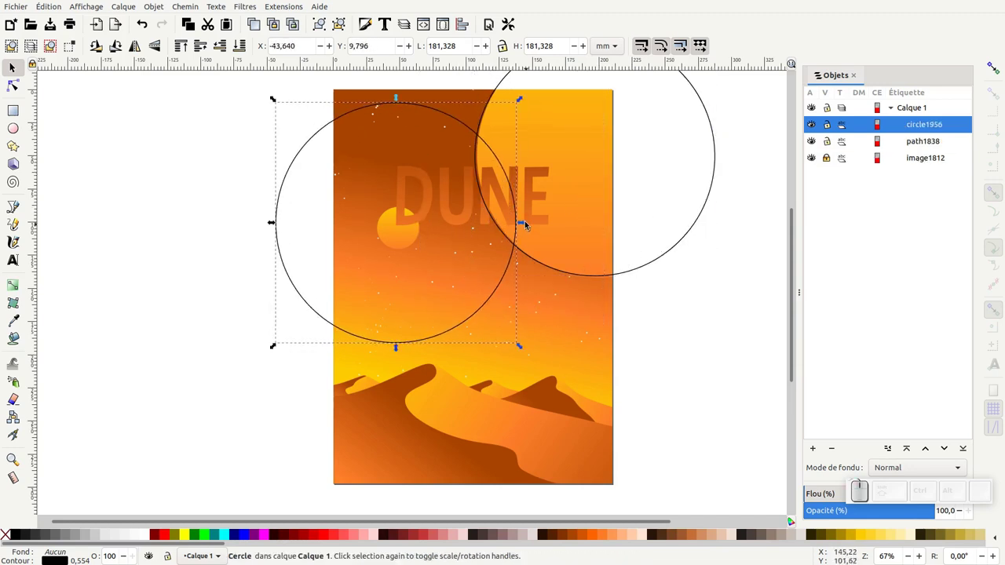
pyautogui.click(524, 224)
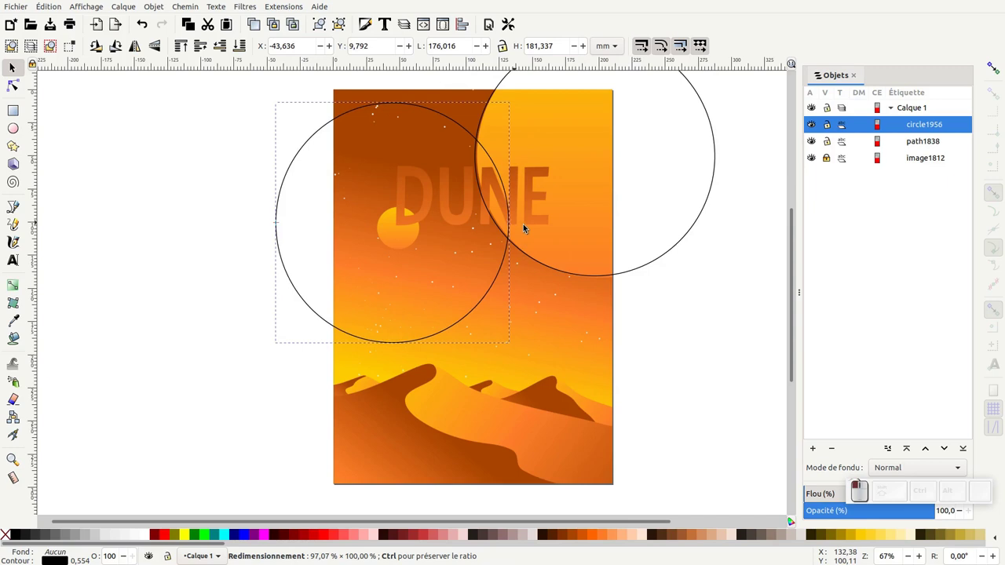
pyautogui.click(411, 245)
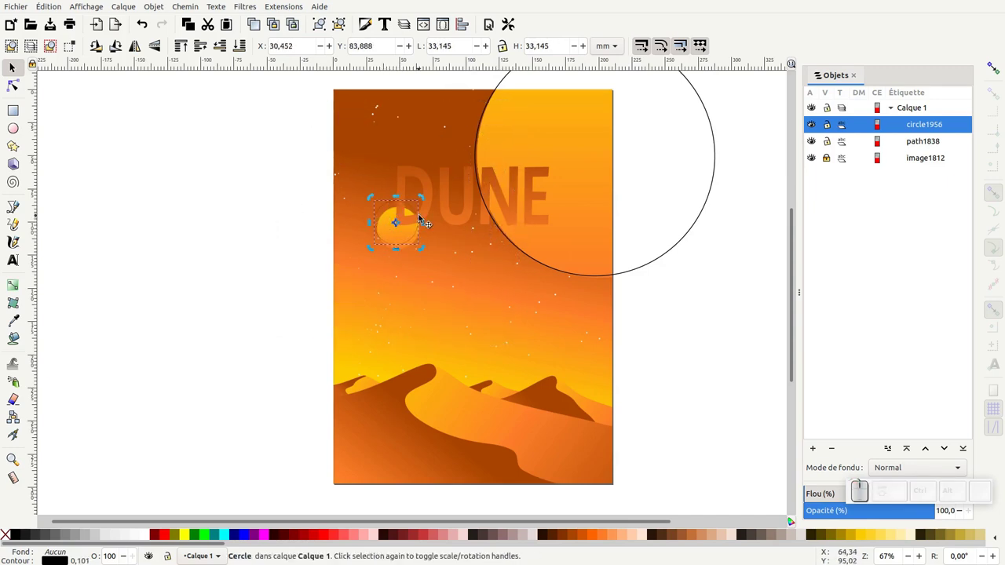
pyautogui.press('ctrl+z')
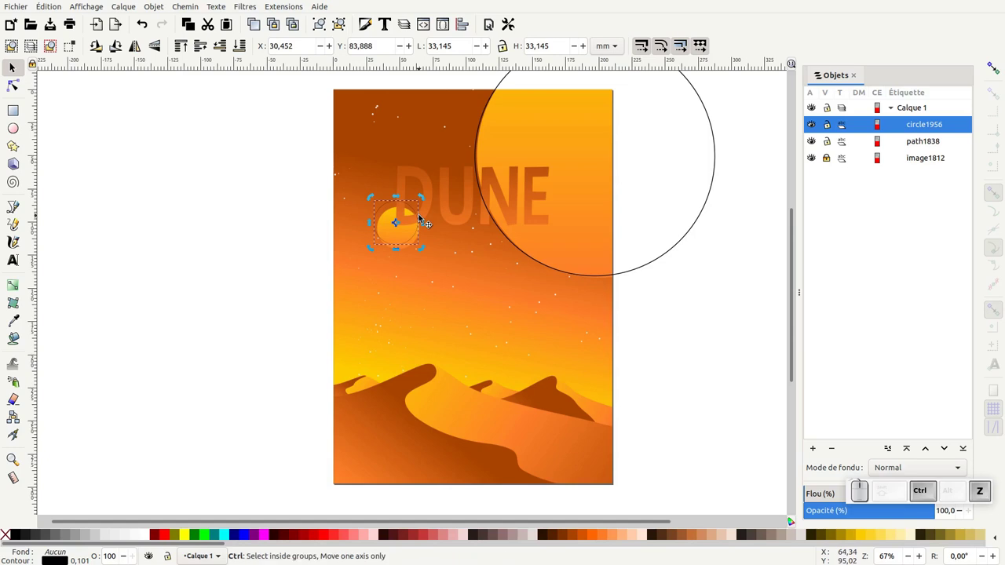
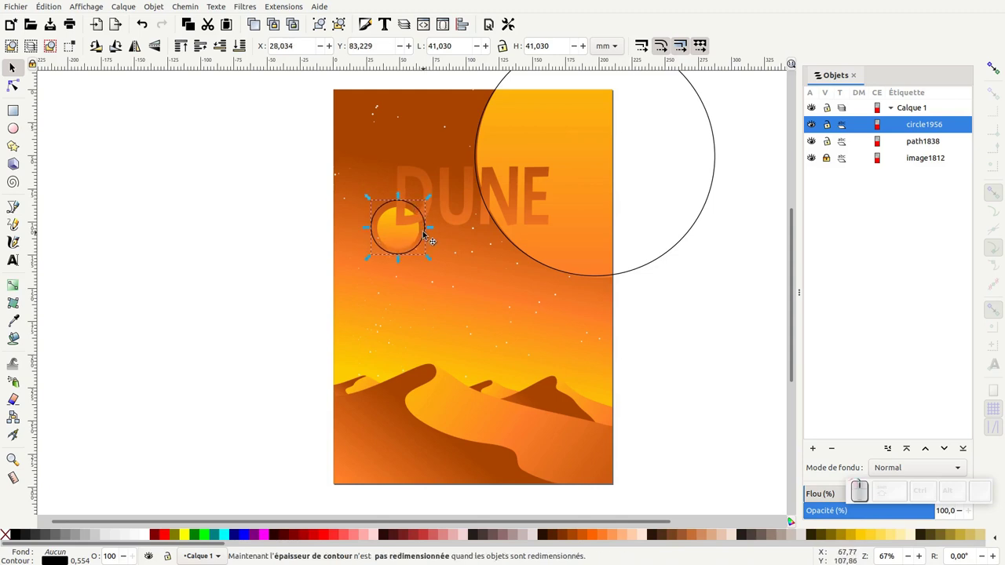
pyautogui.click(434, 229)
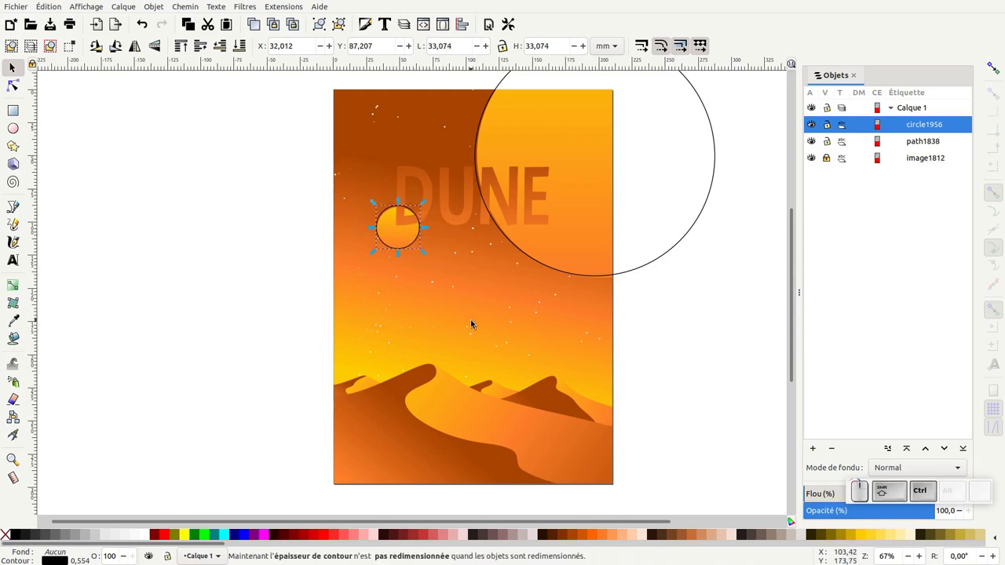
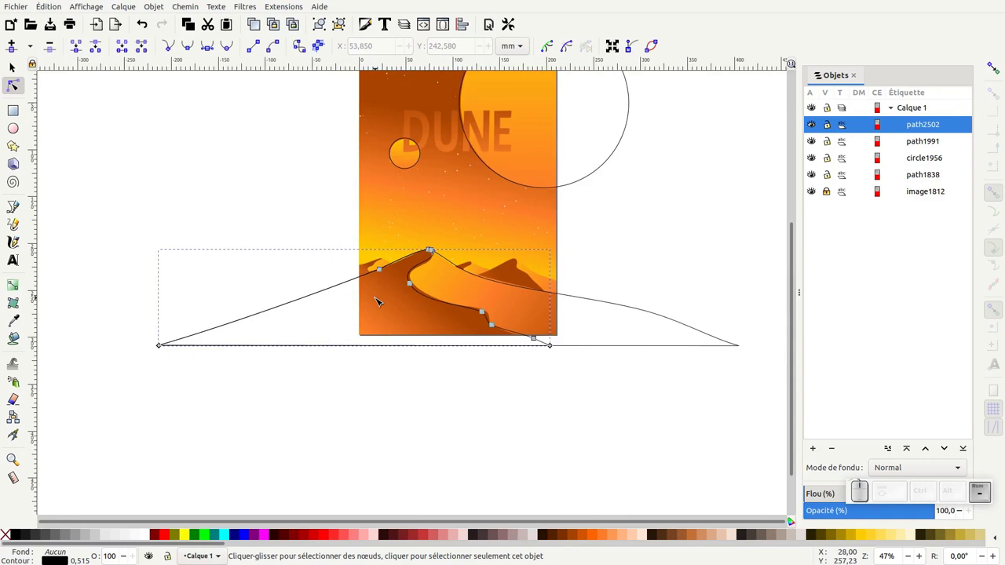
# Adjust a node of the traced front-dune outline path
pyautogui.click(376, 301)
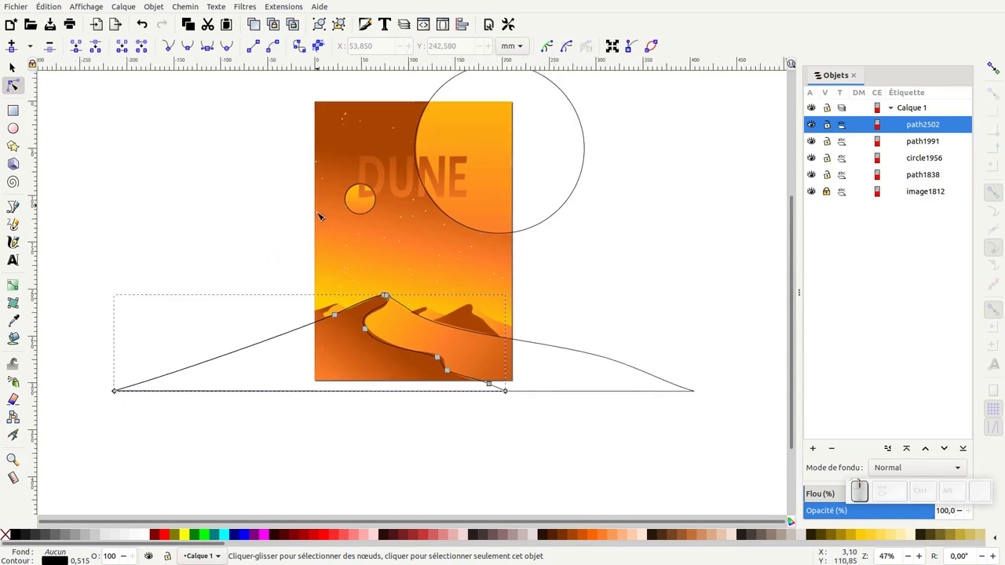
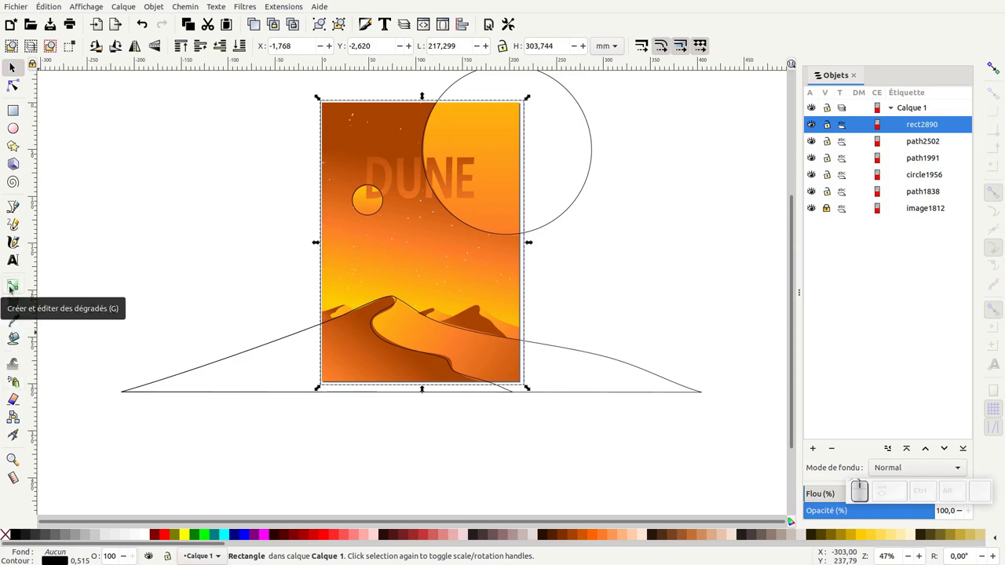
# Use the Gradient tool on the page rectangle and undo a misplaced gradient stop
pyautogui.click(16, 286)
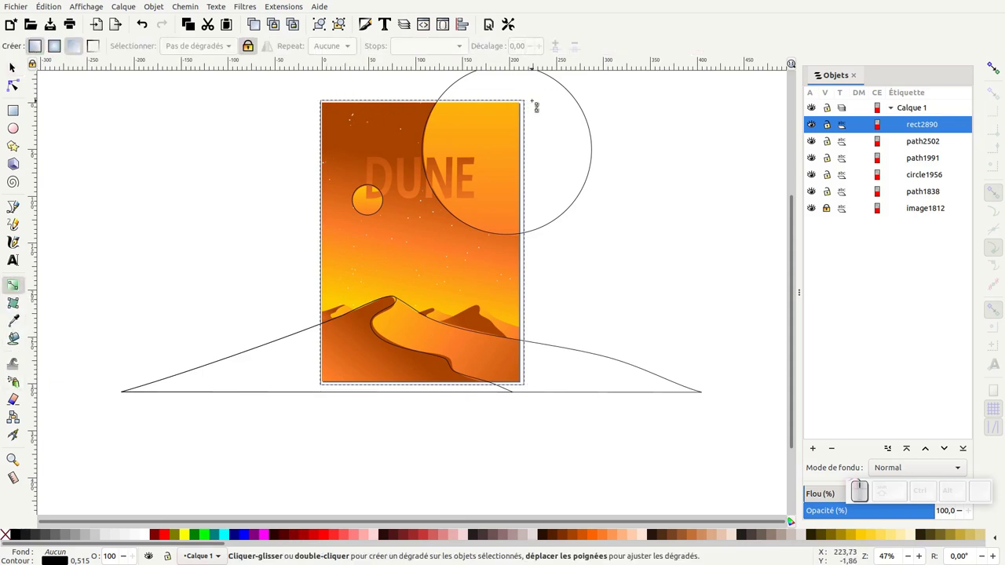
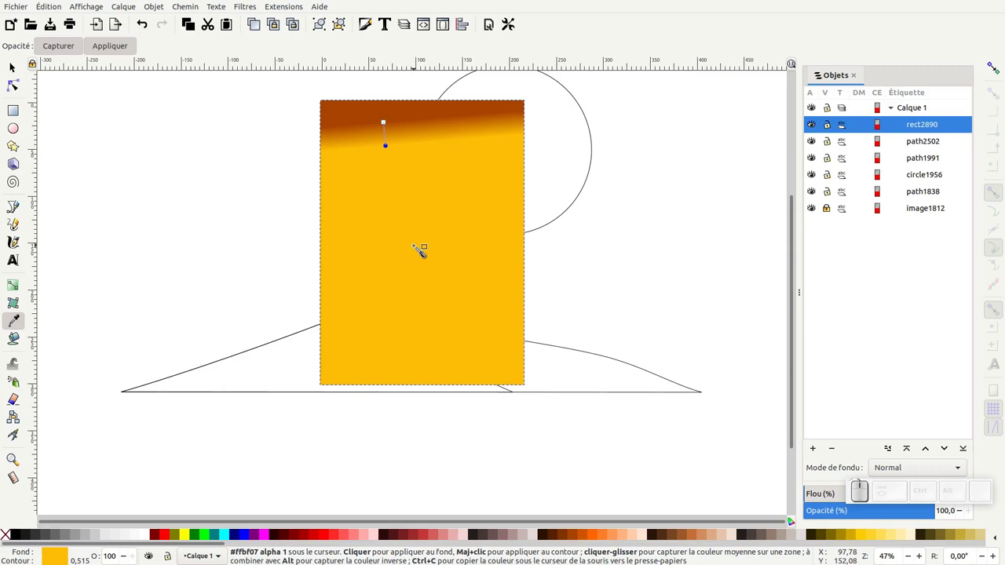
pyautogui.press('ctrl+z')
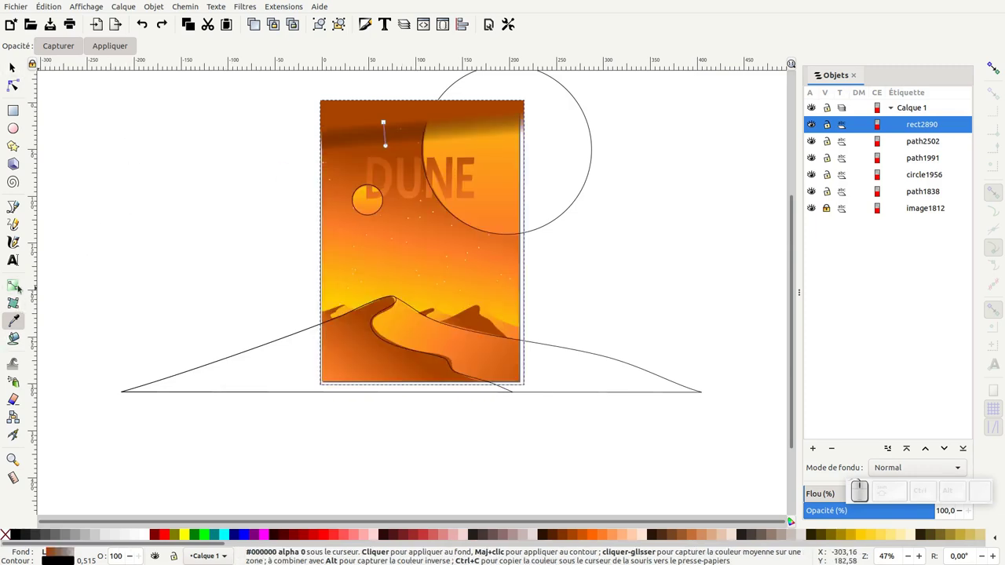
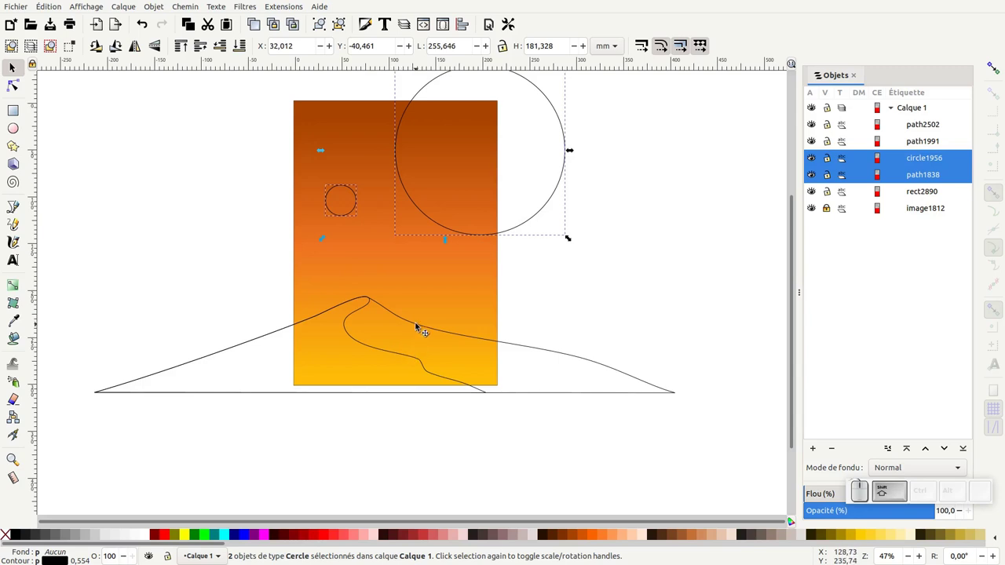
# Select the two planet circles and the front dune path, dropping the extra dune outline
pyautogui.click(420, 327)
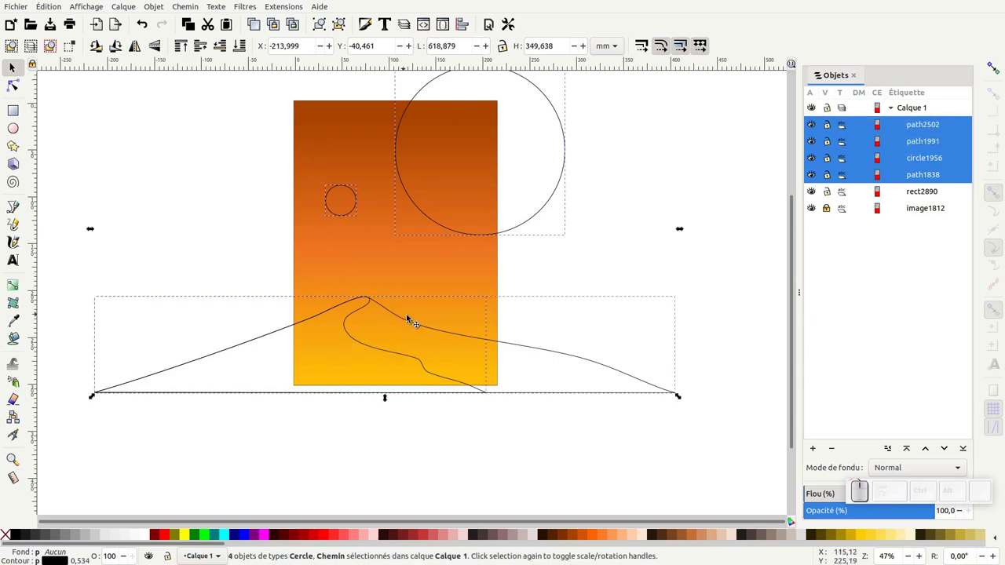
pyautogui.moveTo(568, 265); pyautogui.dragTo(540, 220)
pyautogui.moveTo(532, 224); pyautogui.dragTo(394, 228)
pyautogui.click(354, 213)
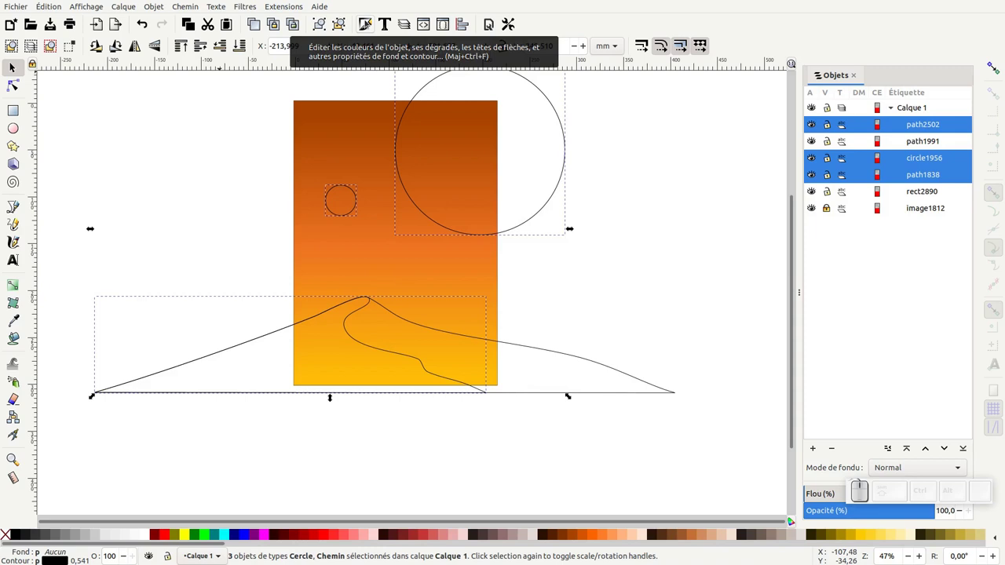
pyautogui.click(370, 22)
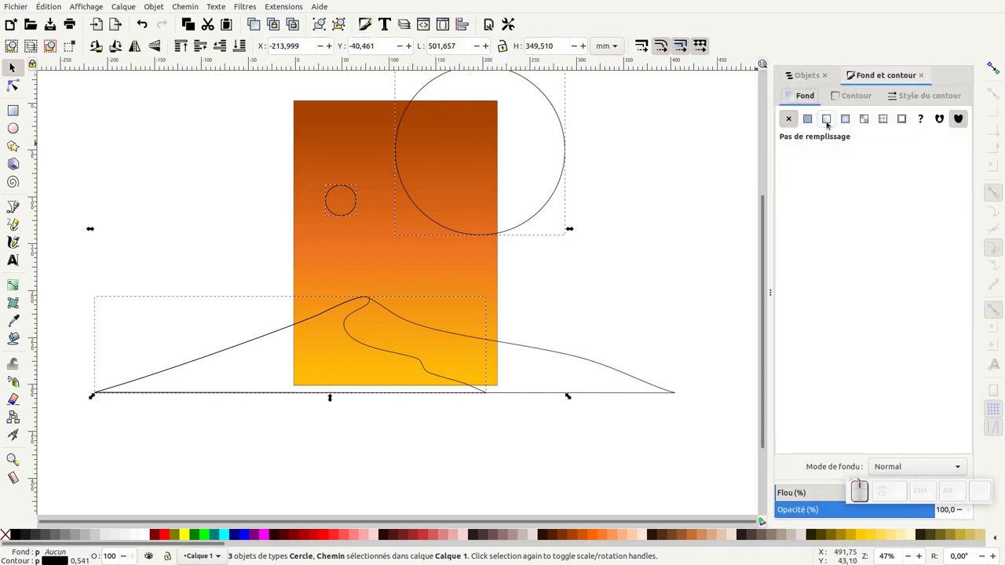
# Give the selected shapes a linear gradient fill reusing the sky's gradient 3006
pyautogui.click(832, 122)
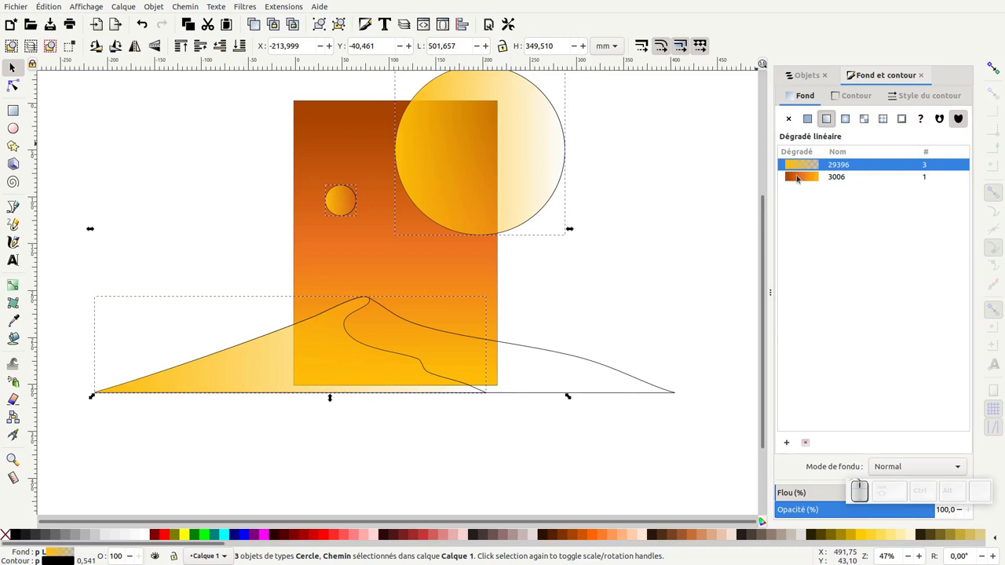
pyautogui.click(816, 178)
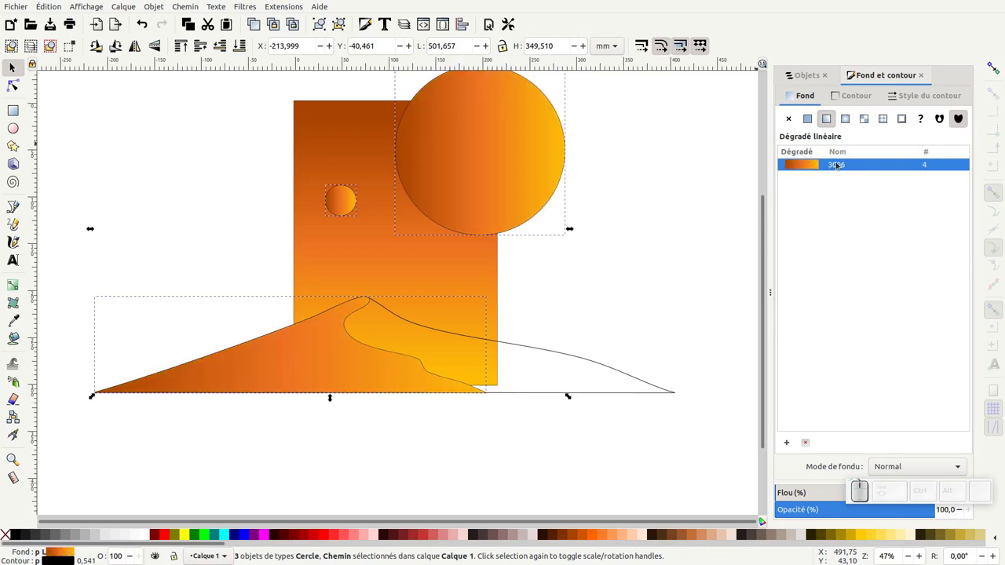
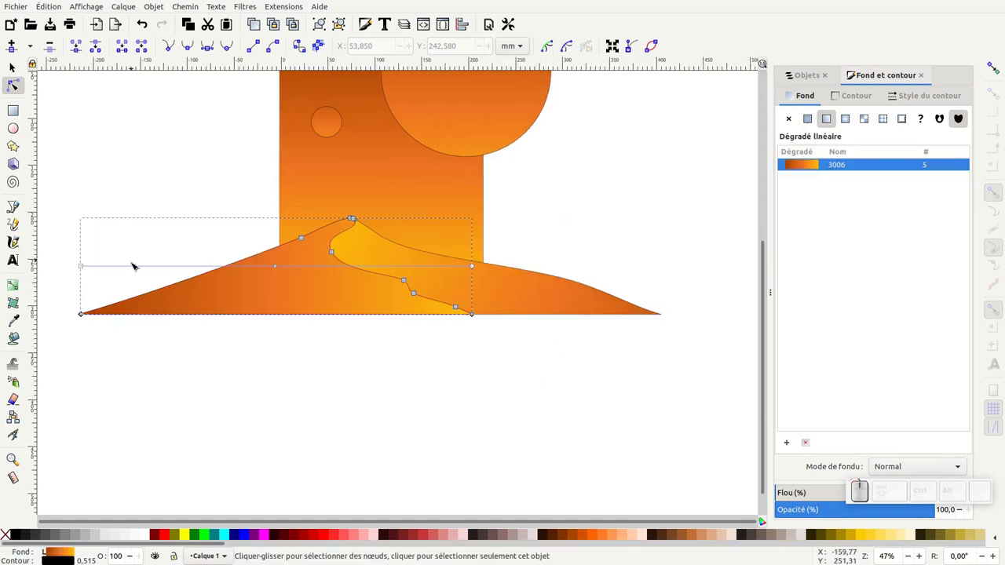
# Angle the dune gradient diagonally, then select all objects for grouping
pyautogui.click(83, 270)
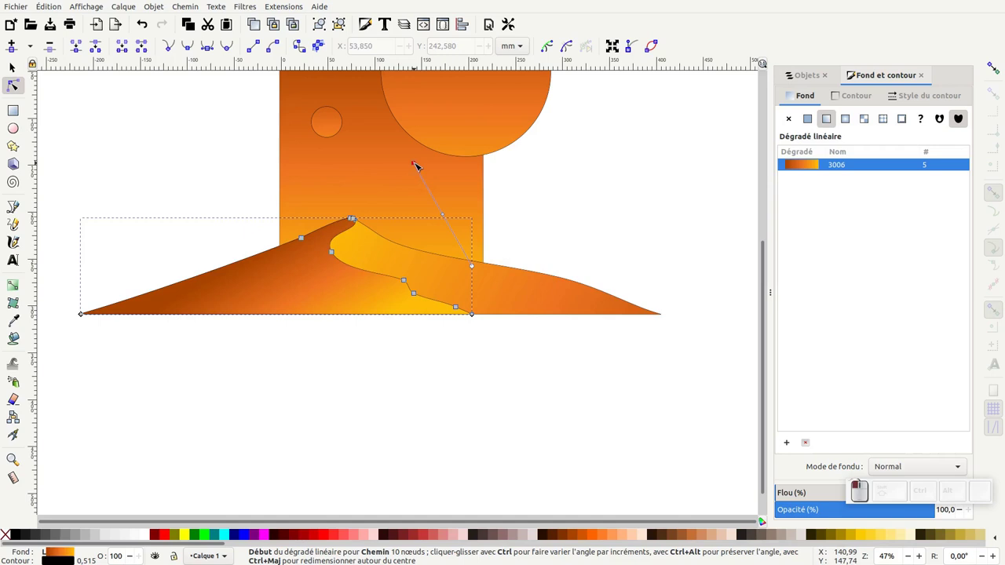
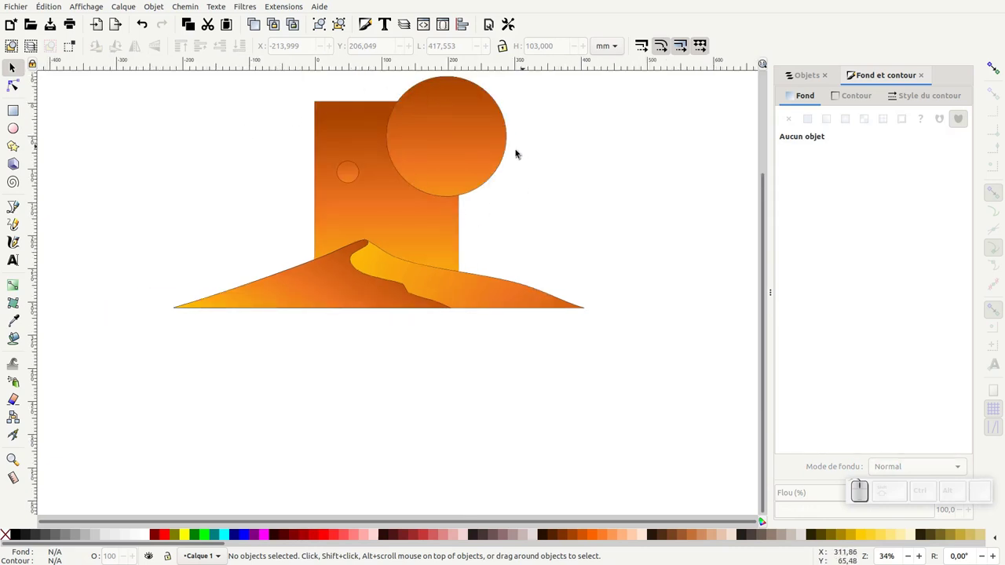
pyautogui.press('ctrl+a')
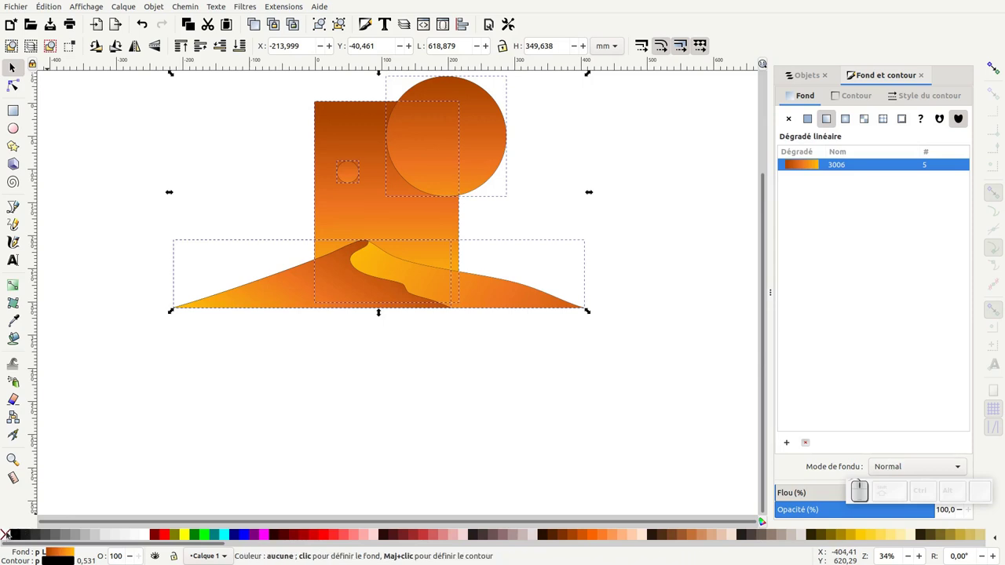
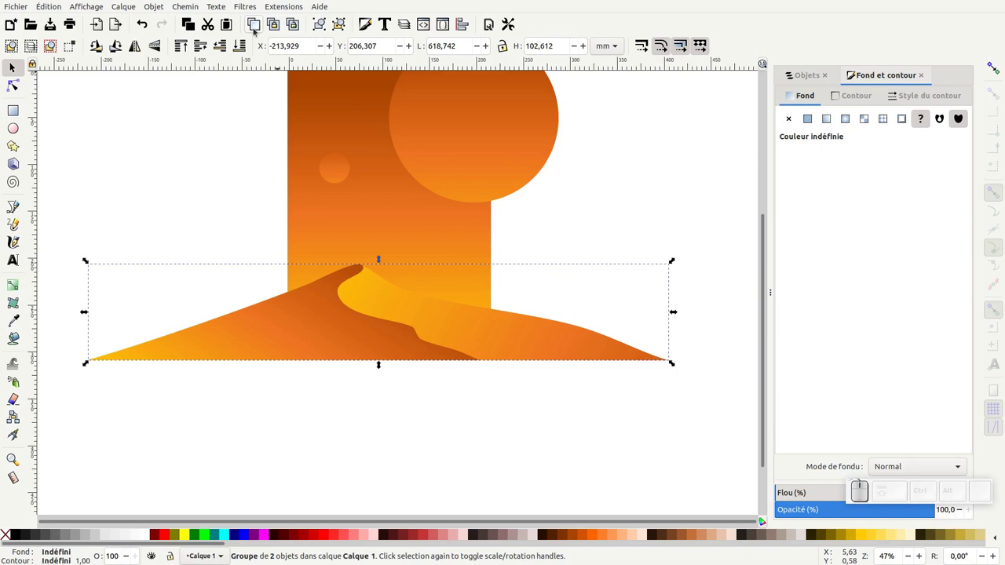
# Duplicate the dune group, scale it lower and narrower and place it behind on the right
pyautogui.click(259, 29)
pyautogui.moveTo(331, 308); pyautogui.dragTo(445, 319)
pyautogui.click(425, 315)
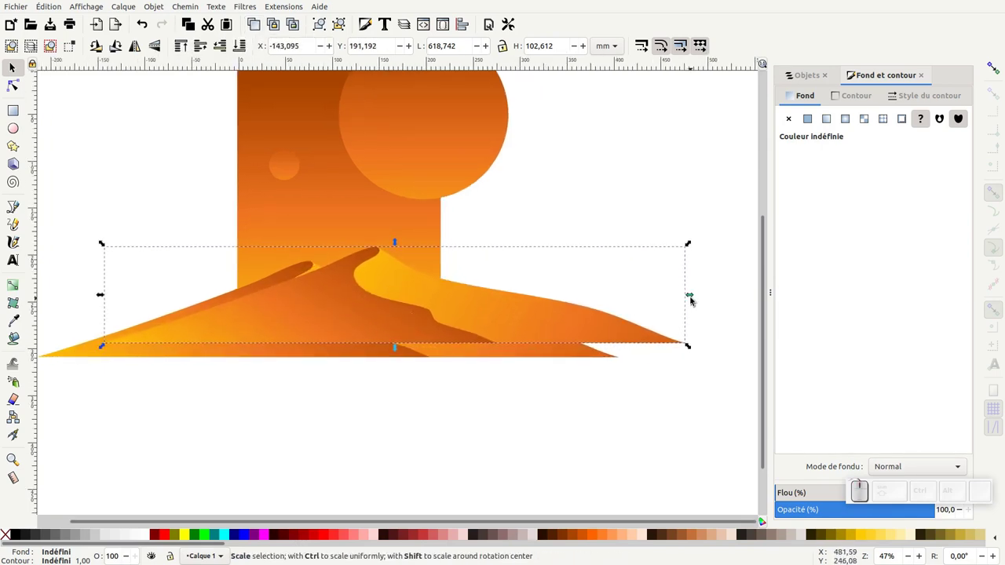
pyautogui.moveTo(696, 297); pyautogui.dragTo(327, 215)
pyautogui.moveTo(353, 244); pyautogui.dragTo(237, 330)
pyautogui.click(357, 316)
pyautogui.click(228, 47)
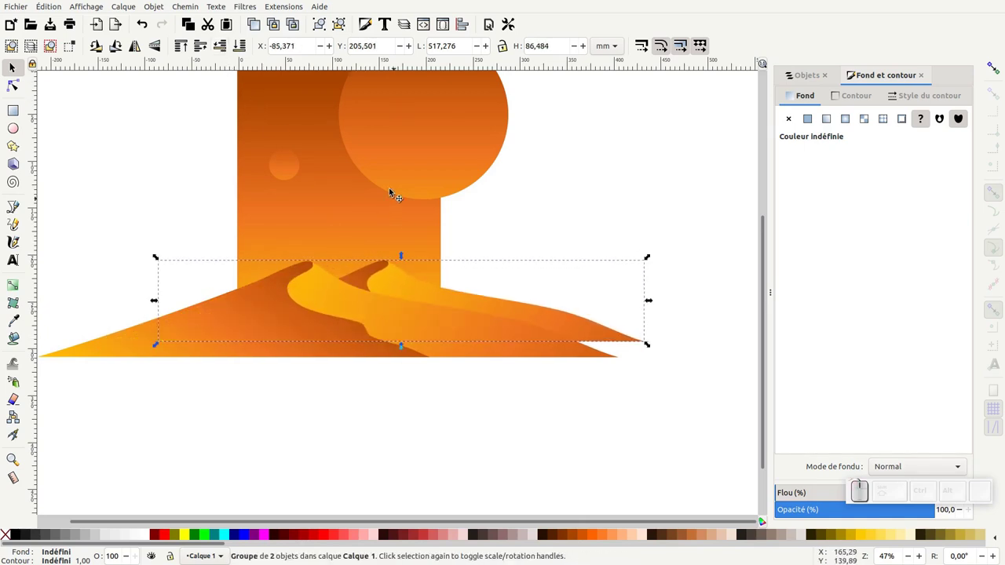
pyautogui.click(649, 302)
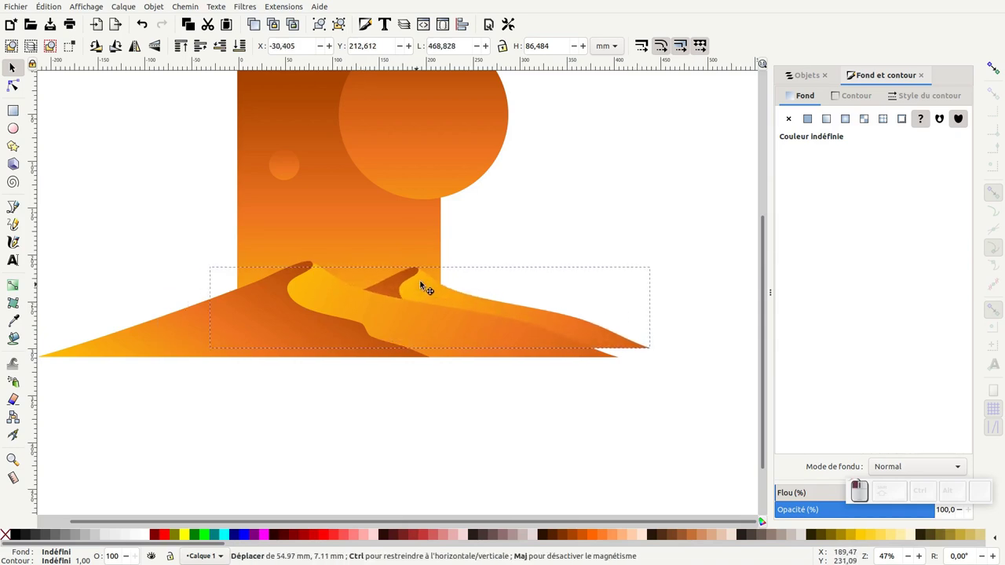
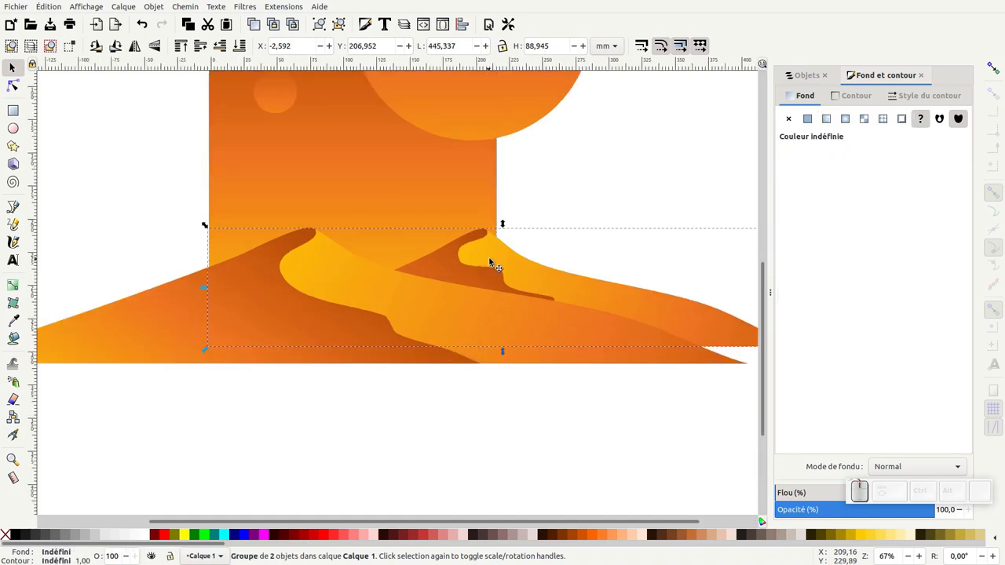
# Duplicate the dunes again as a flatter, smaller copy placed on the left
pyautogui.press('ctrl+d')
pyautogui.moveTo(522, 262); pyautogui.dragTo(557, 235)
pyautogui.moveTo(573, 211); pyautogui.dragTo(187, 299)
pyautogui.moveTo(150, 319); pyautogui.dragTo(301, 242)
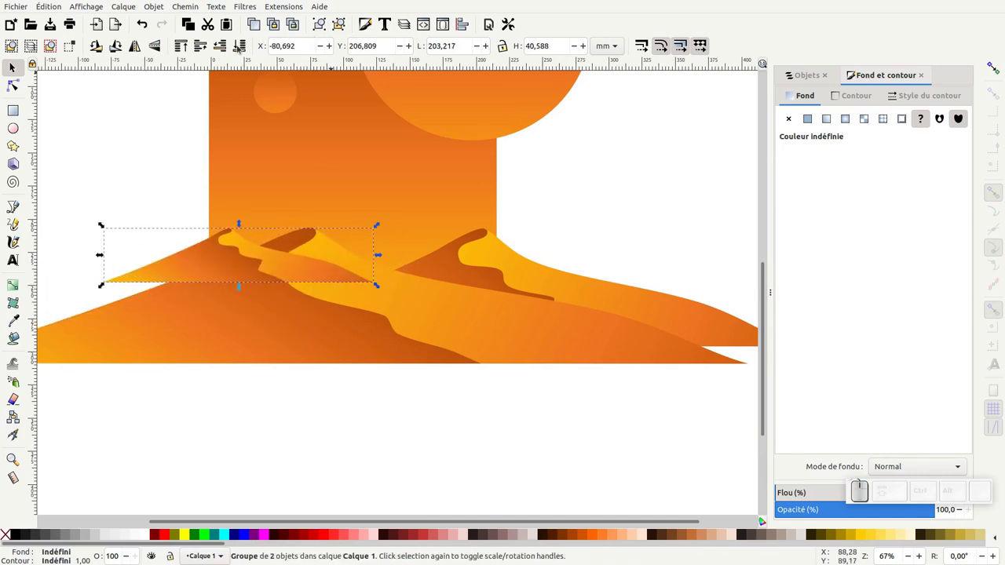
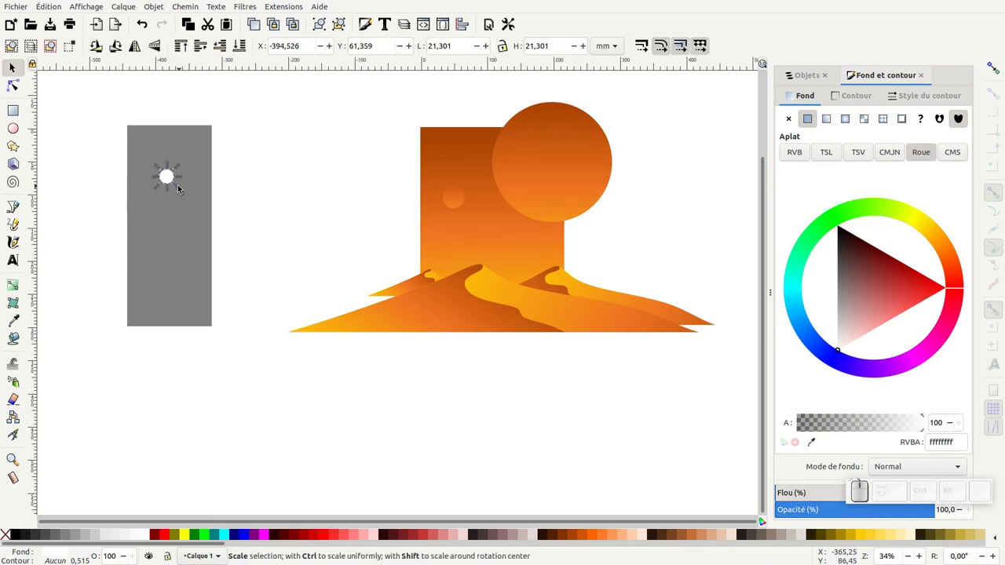
# Halve the white star circle, spray clones over the sky and rubber-band select them
pyautogui.moveTo(182, 187); pyautogui.dragTo(180, 179)
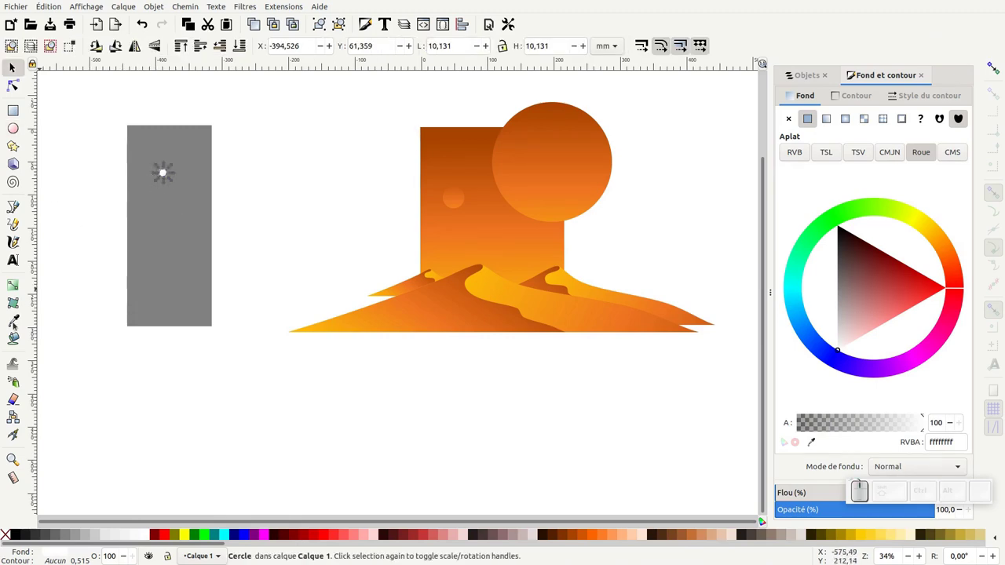
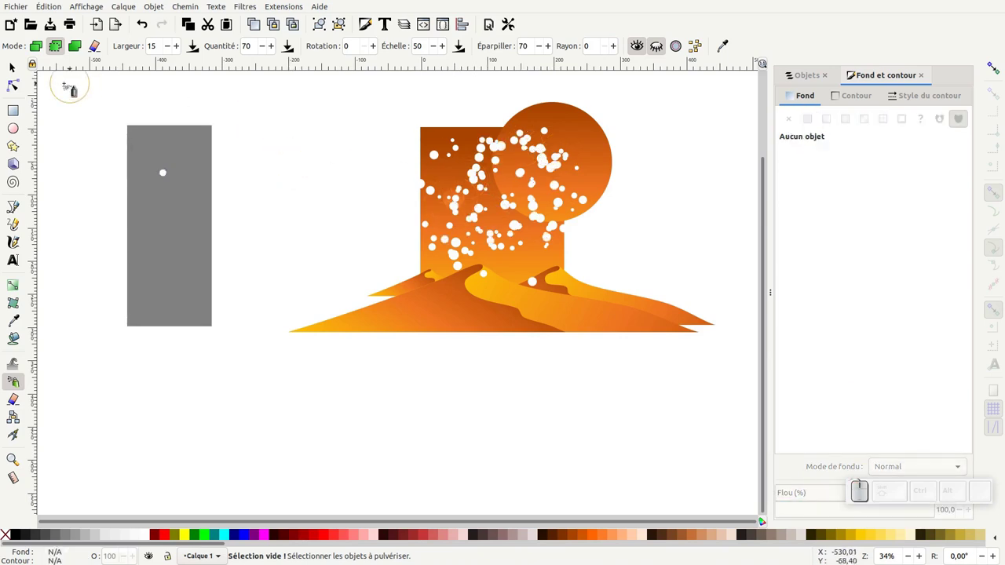
pyautogui.click(17, 68)
pyautogui.moveTo(353, 101); pyautogui.dragTo(593, 299)
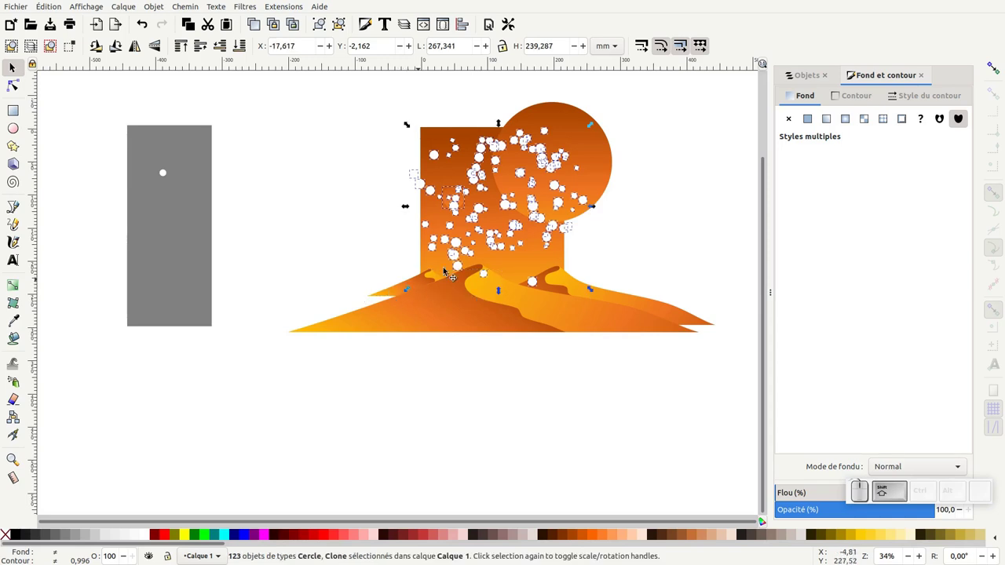
pyautogui.click(488, 183)
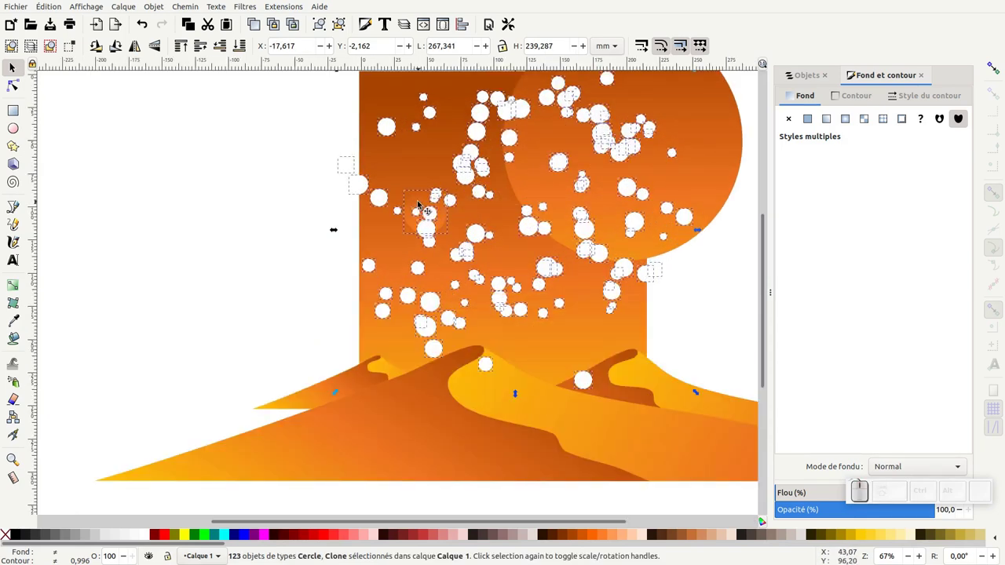
pyautogui.click(426, 200)
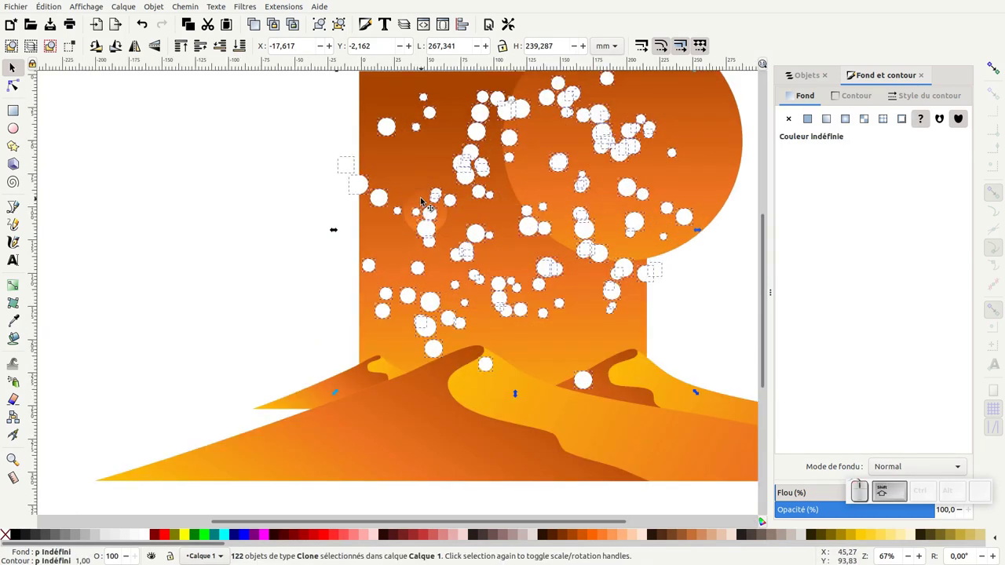
pyautogui.press('KP_Subtract')
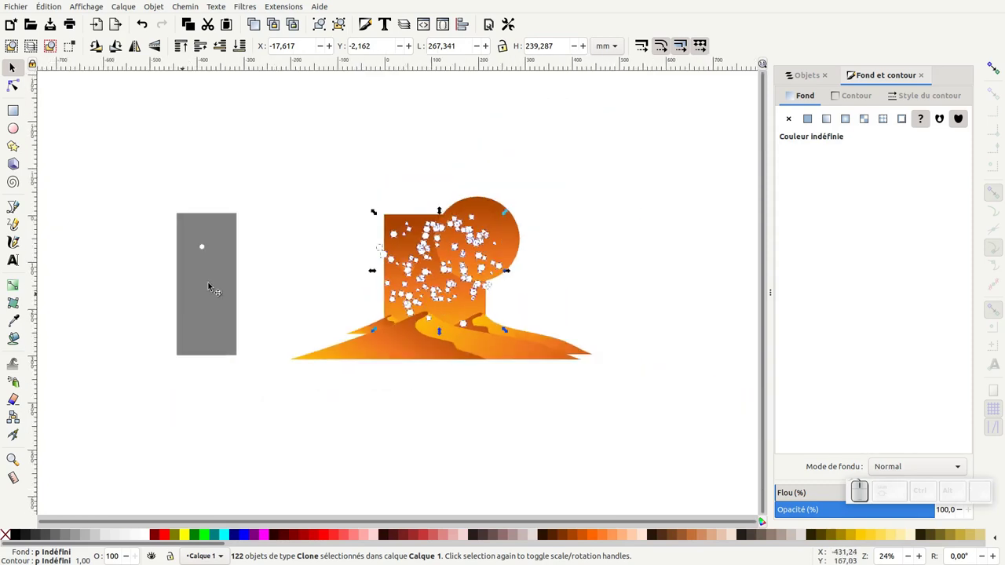
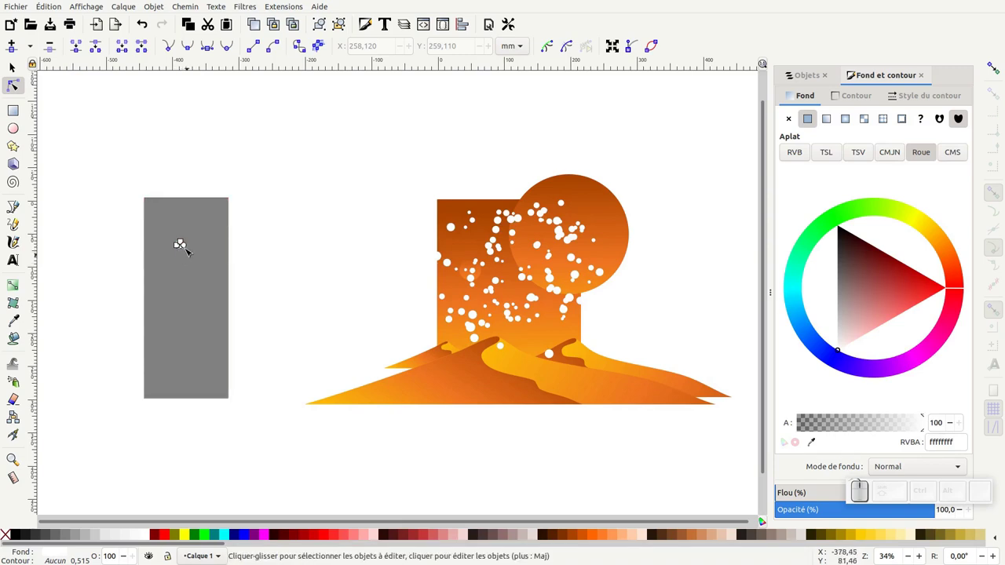
# Select the original star and all 122 clones and group them with Ctrl+G
pyautogui.click(193, 240)
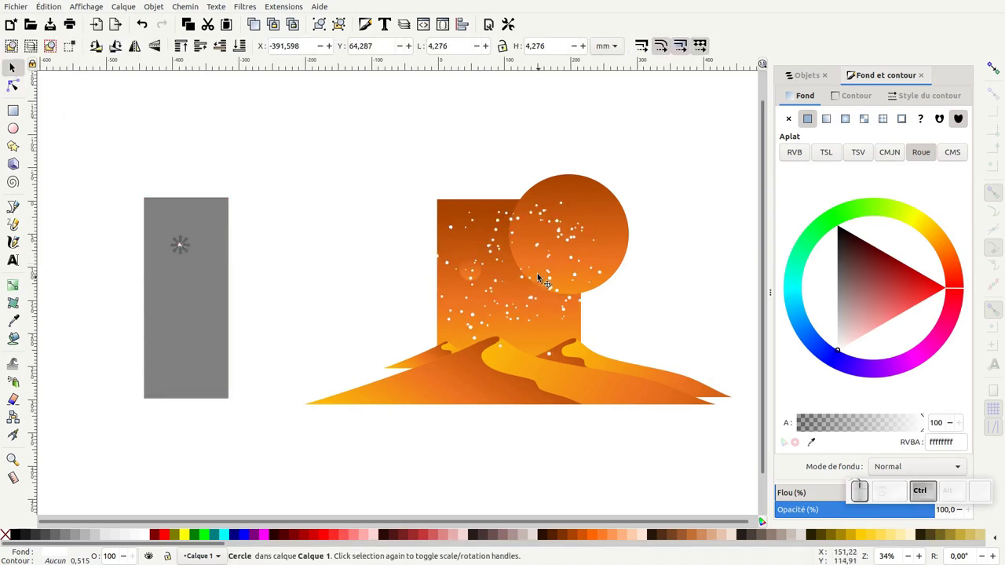
pyautogui.click(191, 245)
pyautogui.middleClick(629, 305)
pyautogui.click(380, 218)
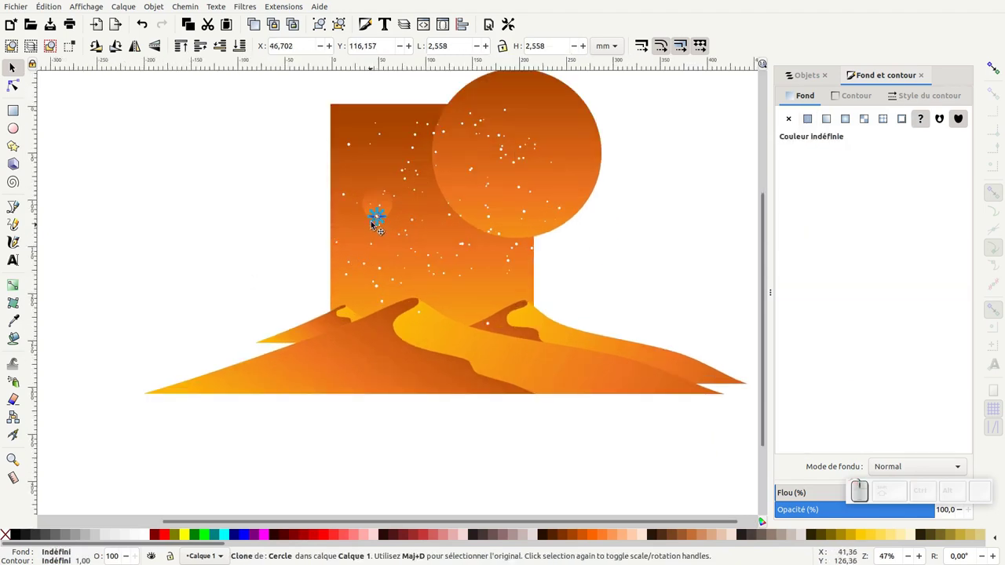
pyautogui.middleClick(244, 91)
pyautogui.moveTo(284, 150); pyautogui.dragTo(306, 360)
pyautogui.click(306, 360)
pyautogui.click(385, 222)
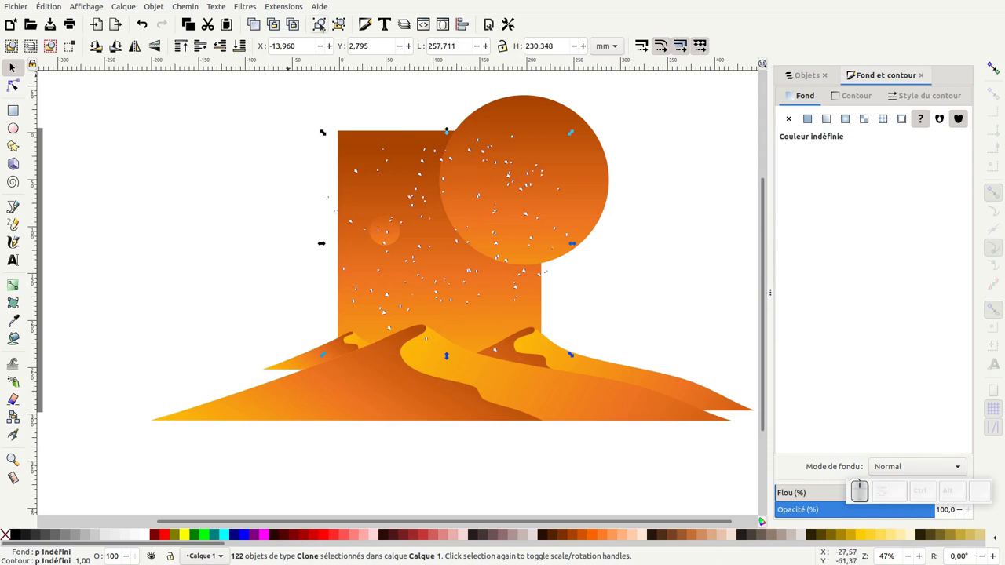
pyautogui.click(326, 26)
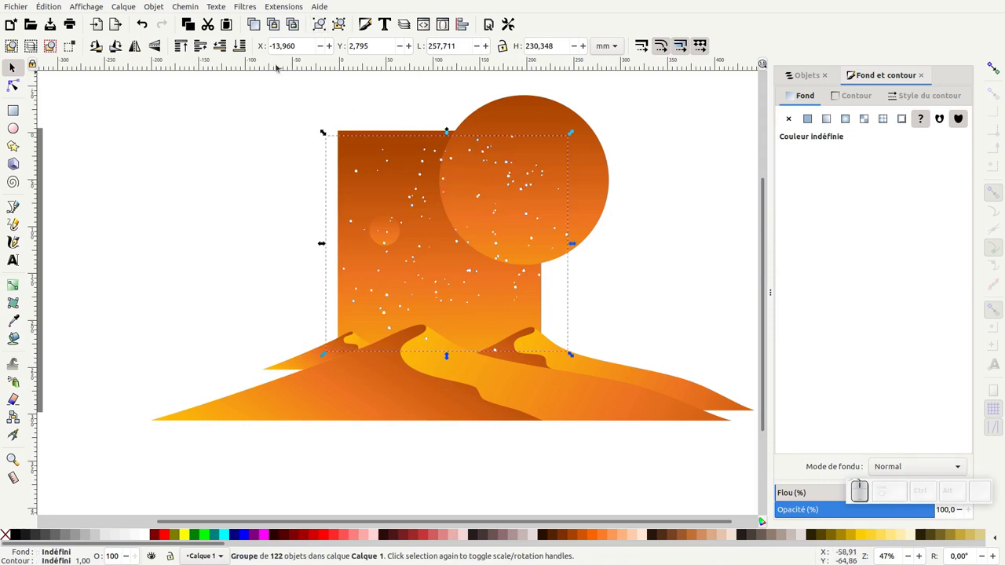
# Lower the star group behind the large planet and dunes, then enlarge it slightly
pyautogui.click(226, 49)
pyautogui.click(226, 50)
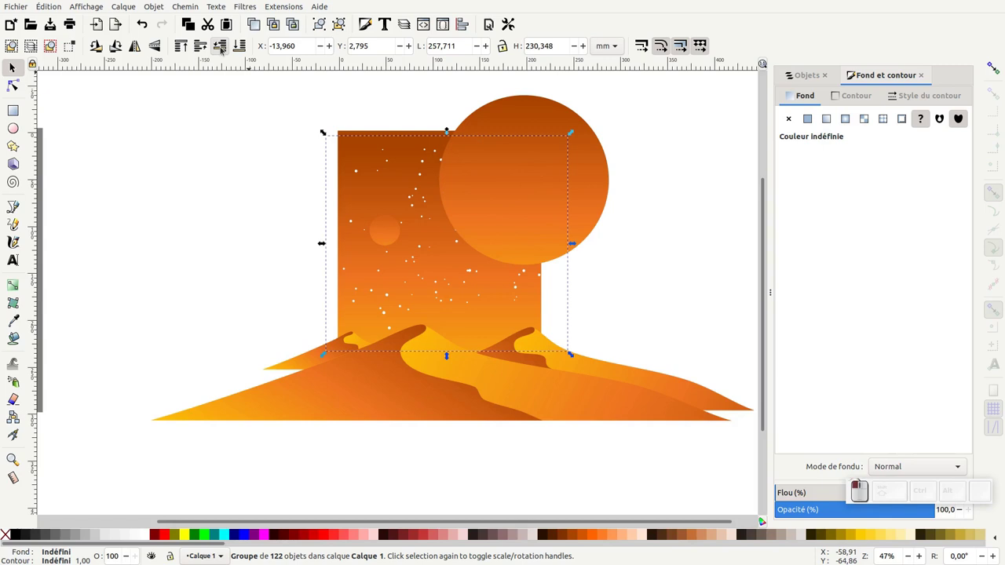
pyautogui.click(578, 357)
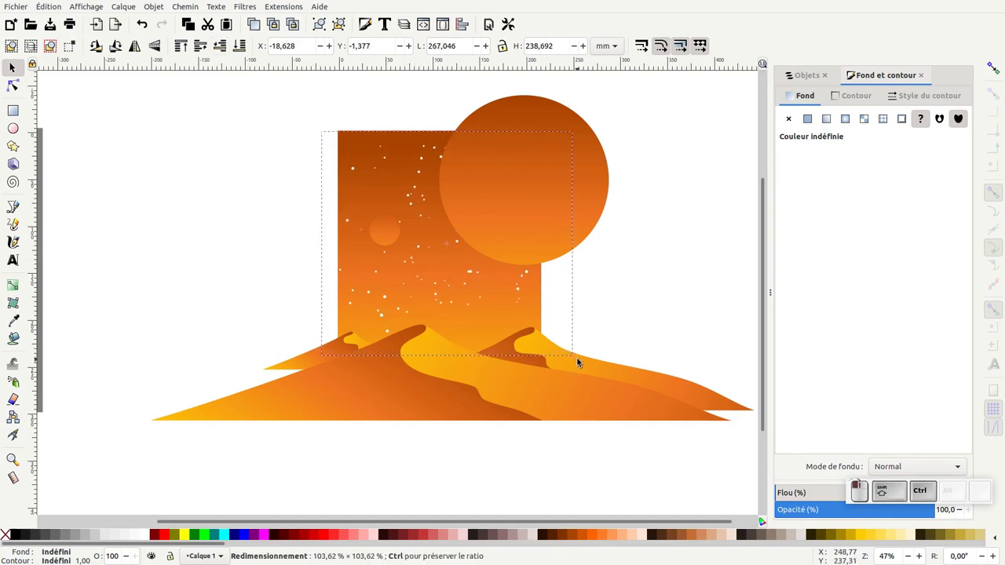
pyautogui.middleClick(565, 340)
pyautogui.scroll(3)
pyautogui.moveTo(546, 327); pyautogui.dragTo(451, 235)
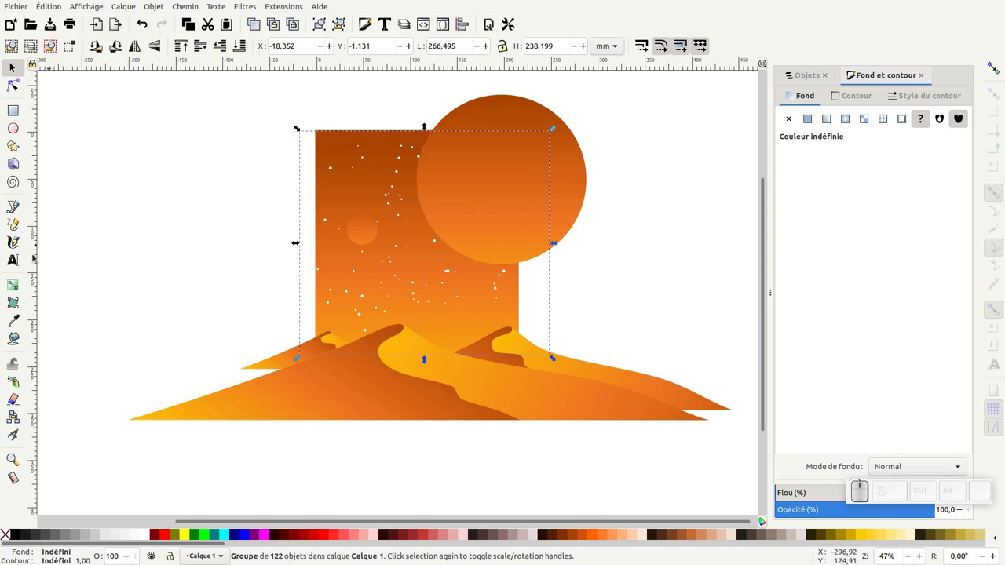
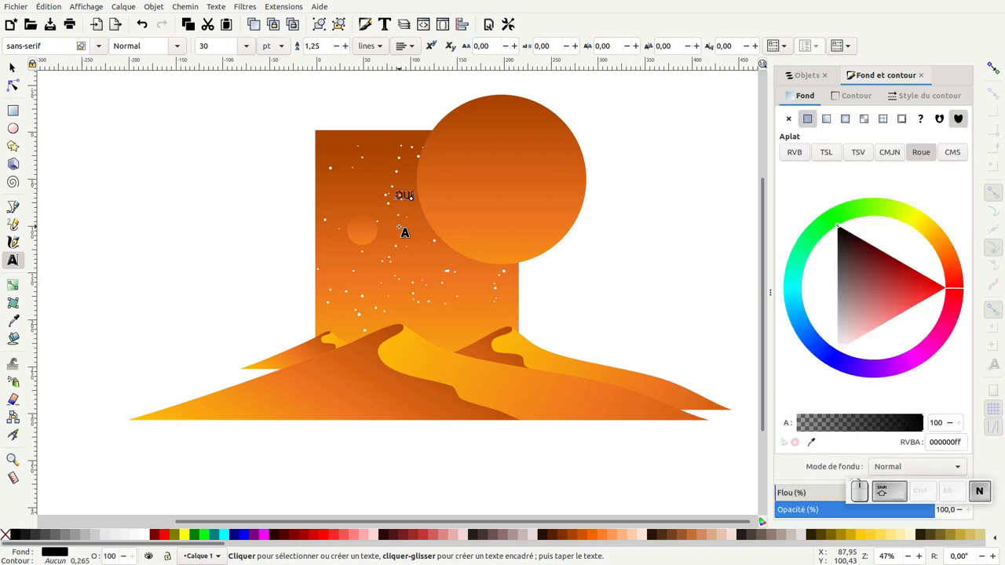
# Write the title word DUNE in the sky and select it for styling
pyautogui.press('Left')
pyautogui.press('BackSpace')
pyautogui.press('ctrl+a')
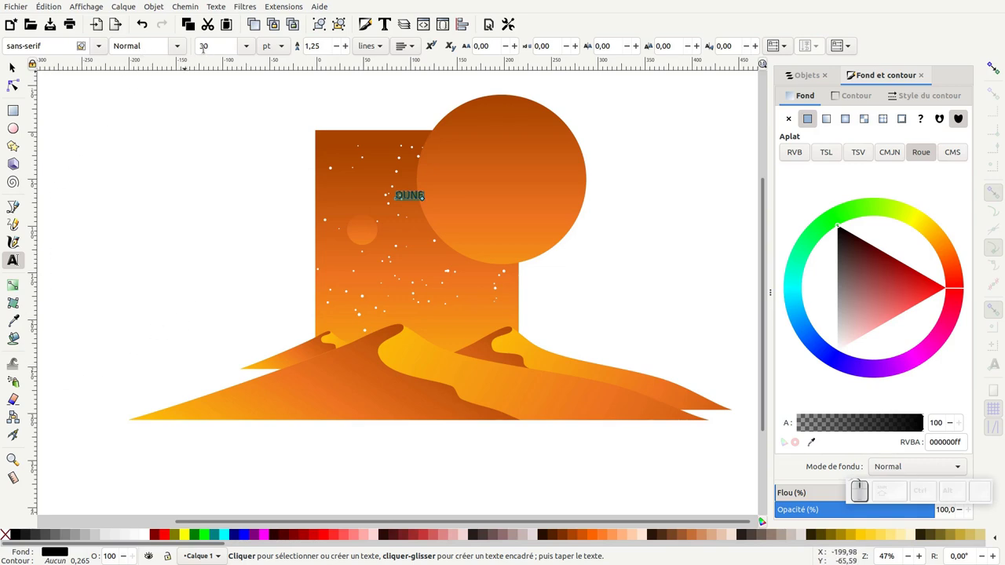
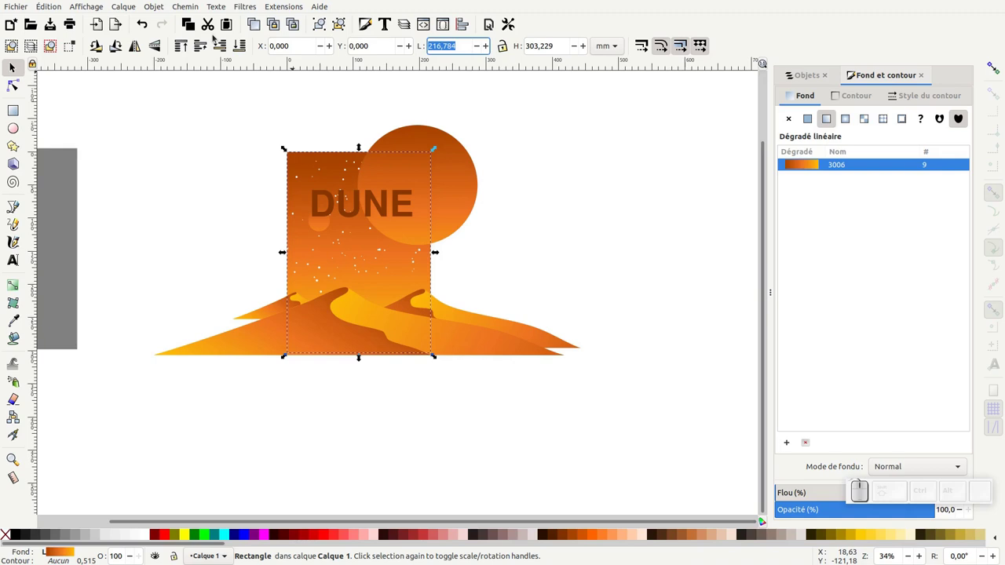
# Set the sky rectangle copy to X 0, Y 0, W 210 mm, H 297 mm
pyautogui.press('KP_1')
pyautogui.press('KP_0')
pyautogui.press('Tab')
pyautogui.press('KP_2')
pyautogui.press('KP_7')
pyautogui.press('Return')
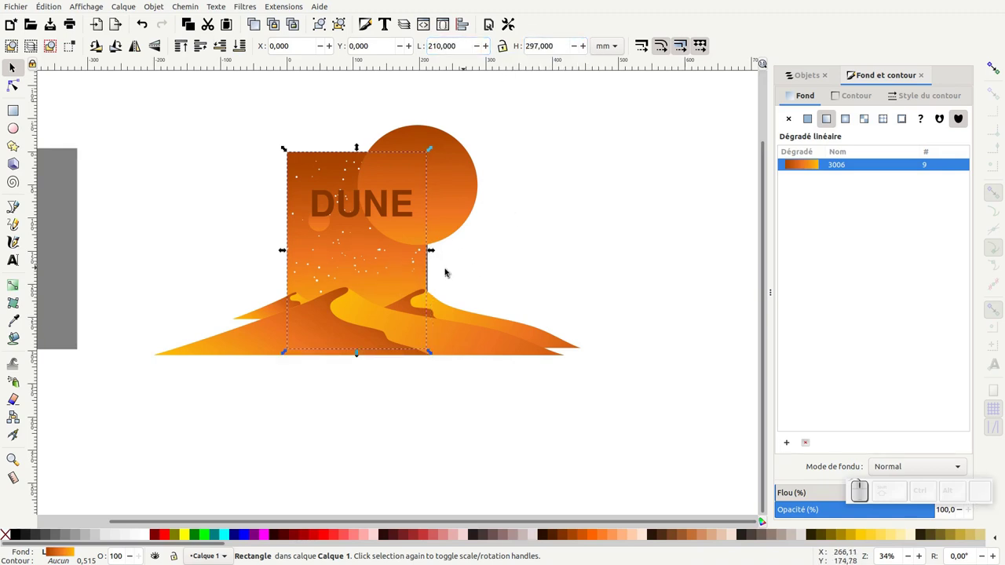
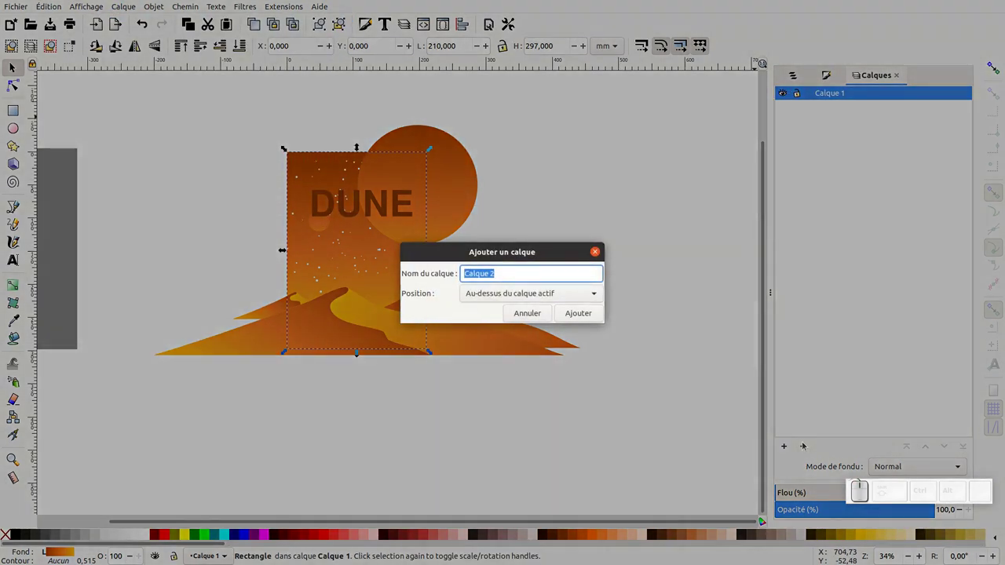
# Create a layer named cache and place the page rectangle in it above the artwork
pyautogui.press('m')
pyautogui.press('BackSpace')
pyautogui.press('a')
pyautogui.press('BackSpace')
pyautogui.press('a')
pyautogui.press('Return')
pyautogui.click(337, 175)
pyautogui.press('ctrl+d')
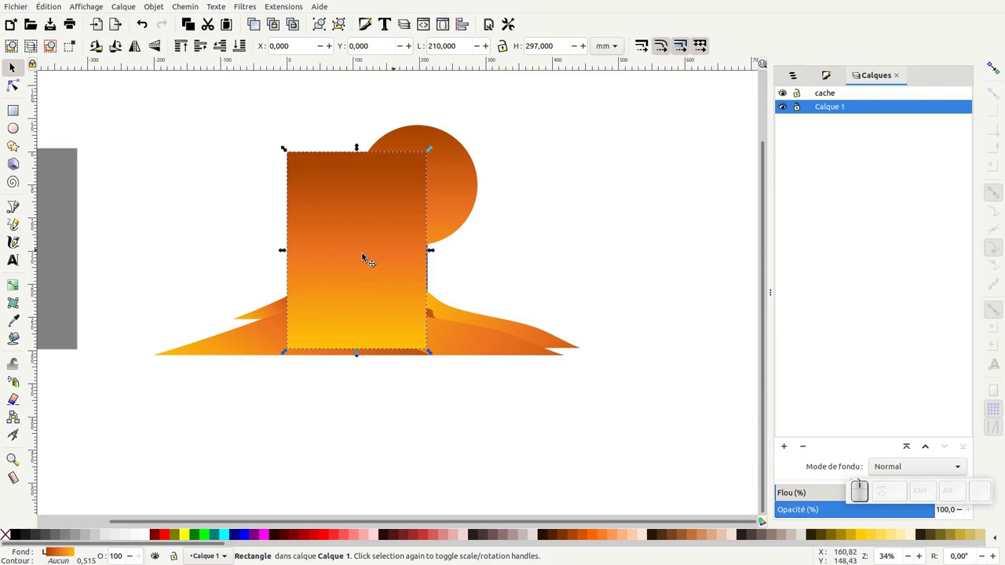
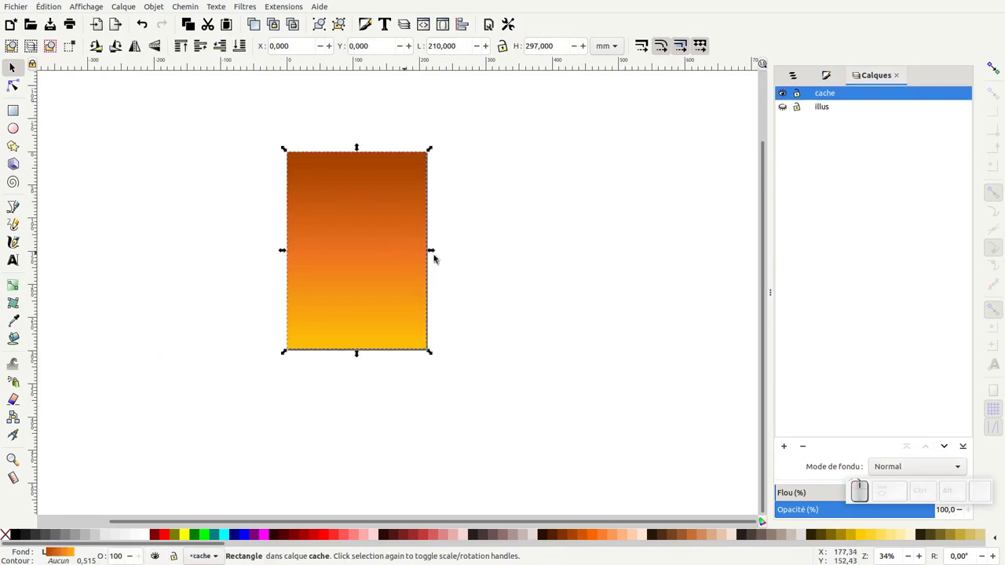
# Duplicate and enlarge the page rectangle, then cut the page out of it with Chemin > Exclusion
pyautogui.press('ctrl+d')
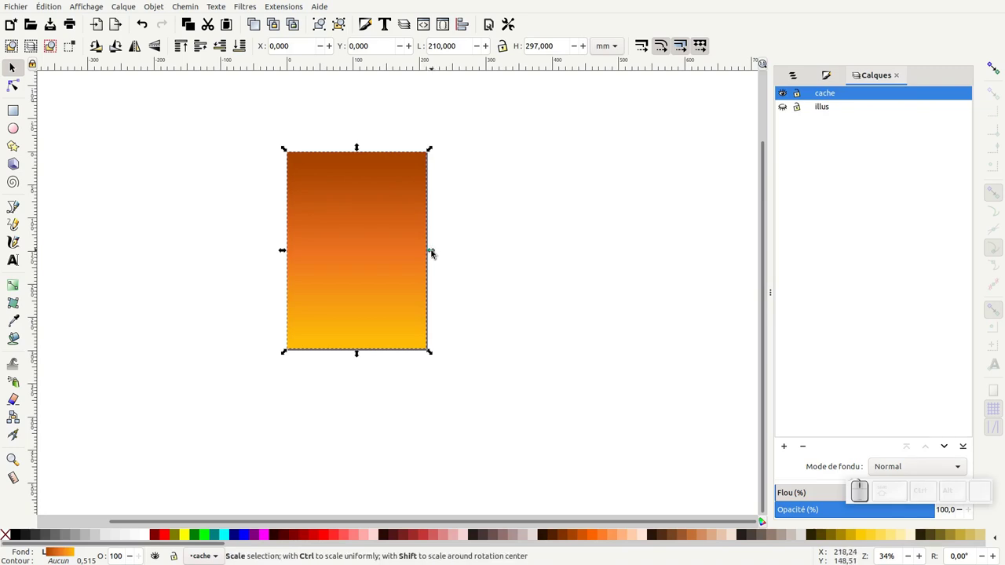
pyautogui.moveTo(442, 252); pyautogui.dragTo(544, 252)
pyautogui.moveTo(547, 253); pyautogui.dragTo(632, 256)
pyautogui.press('shift+KP_Subtract')
pyautogui.click(243, 49)
pyautogui.click(373, 234)
pyautogui.click(197, 8)
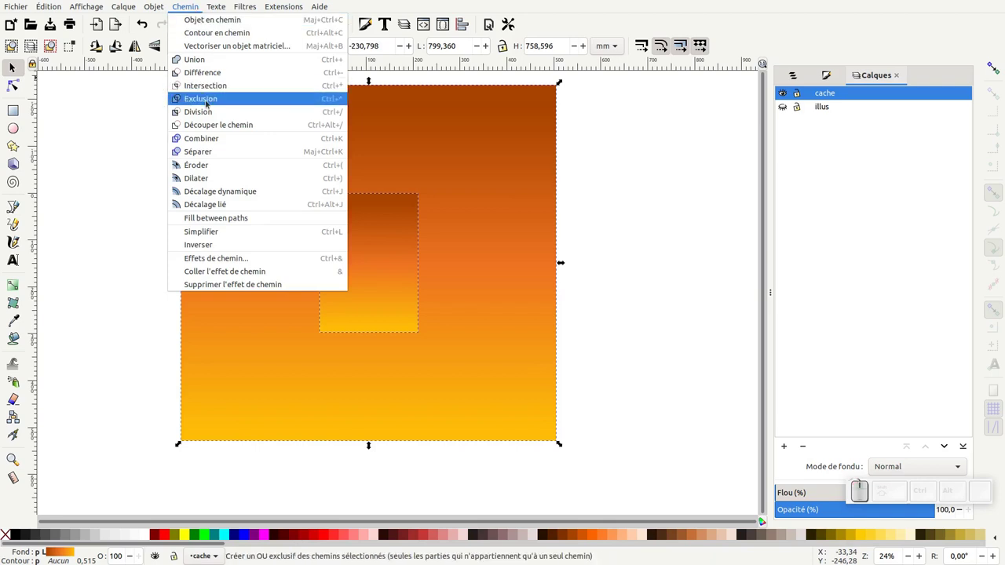
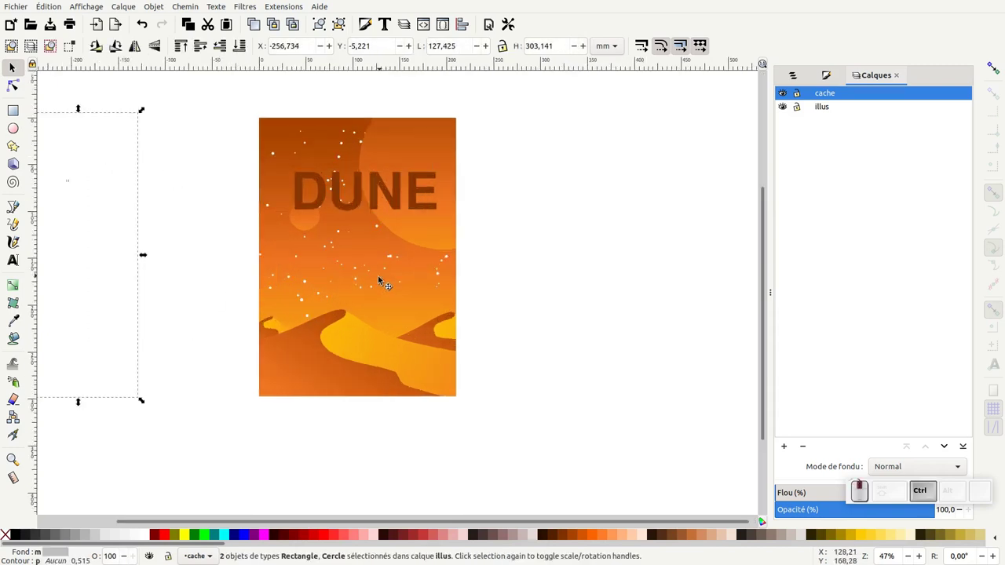
# Show the illus layer again and save the poster as dune.svg
pyautogui.click(413, 218)
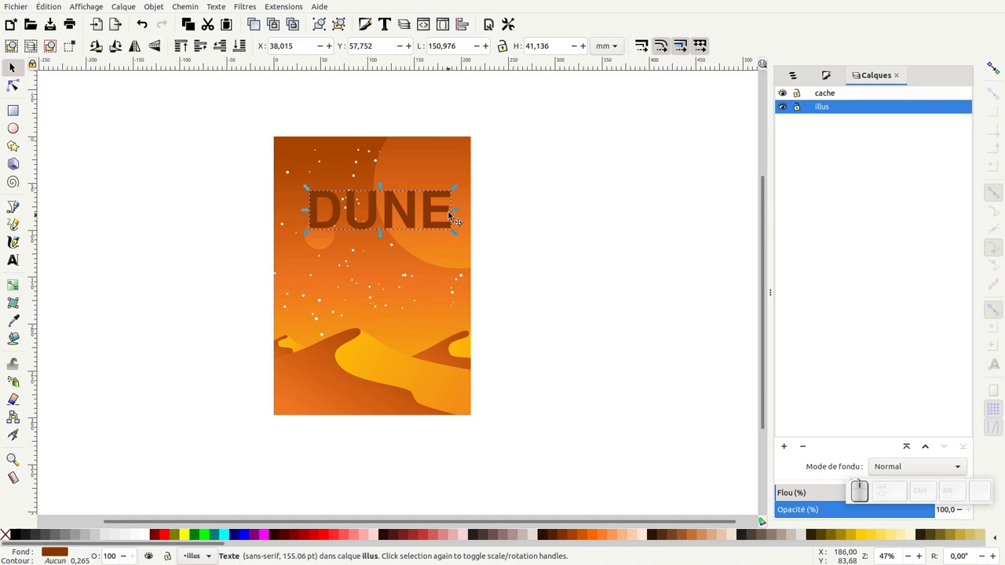
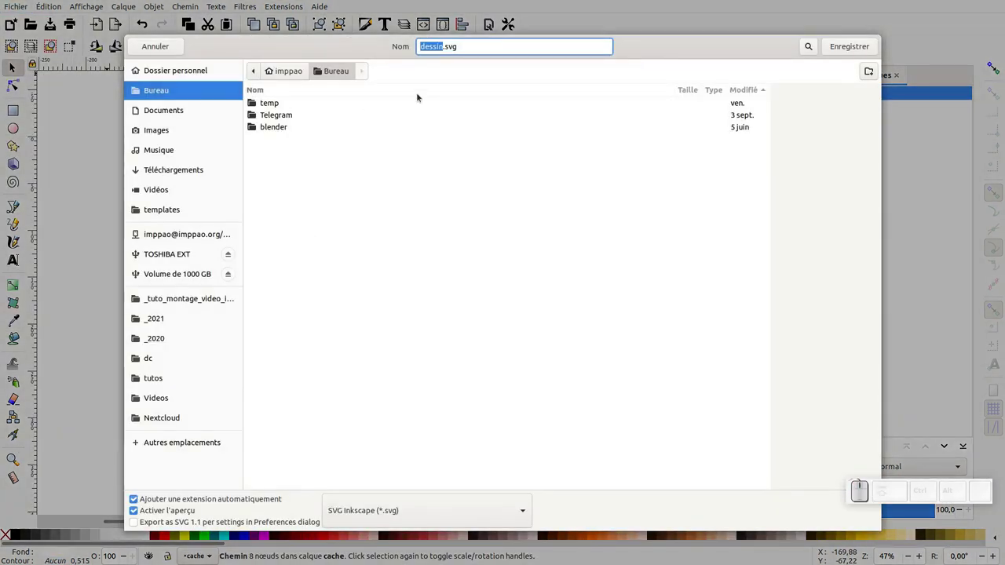
pyautogui.click(870, 49)
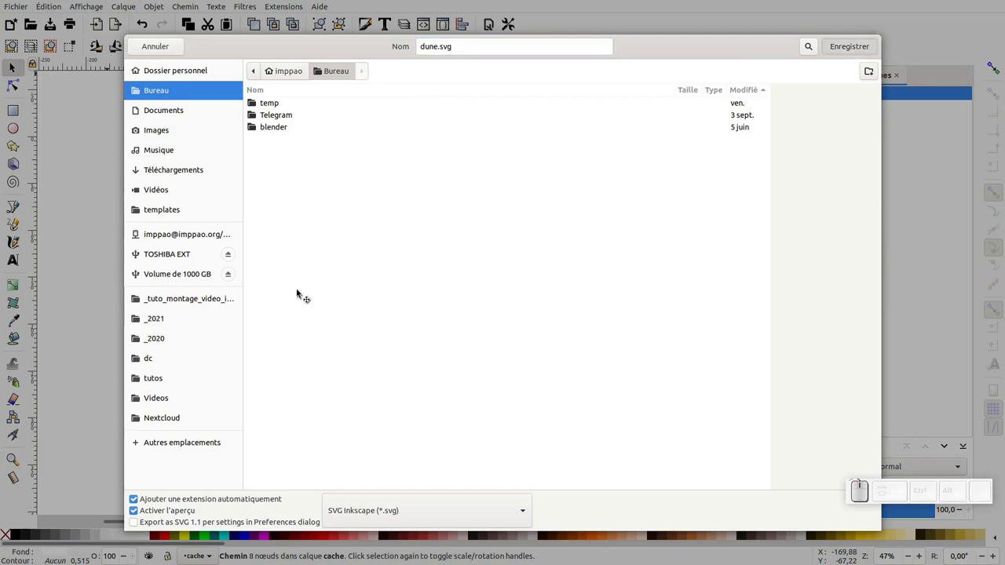
pyautogui.click(300, 291)
pyautogui.moveTo(22, 89); pyautogui.dragTo(249, 223)
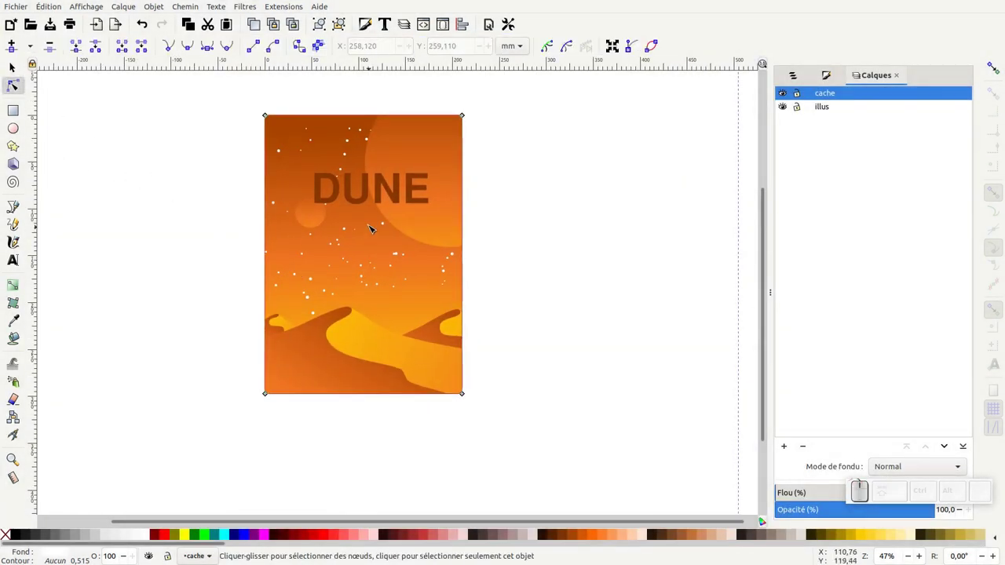
# Recolour the sky rectangle's gradient stops from orange to violet shades
pyautogui.click(369, 218)
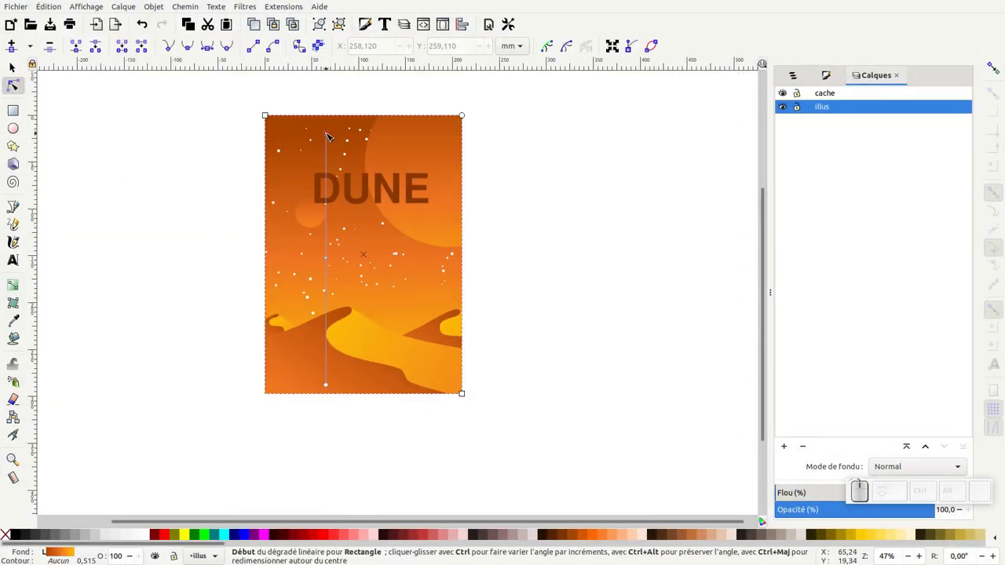
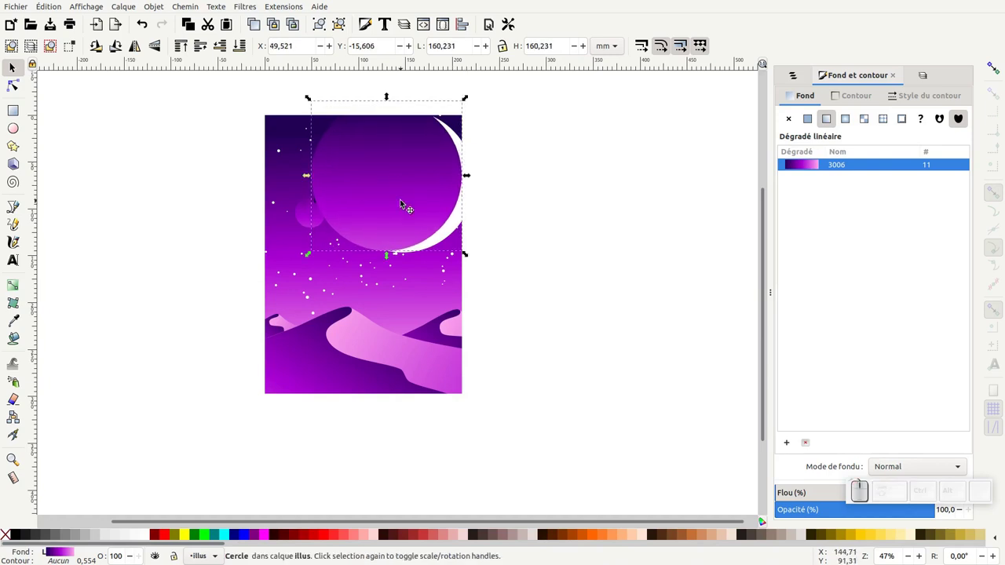
pyautogui.moveTo(395, 169); pyautogui.dragTo(398, 303)
pyautogui.click(403, 305)
pyautogui.click(24, 85)
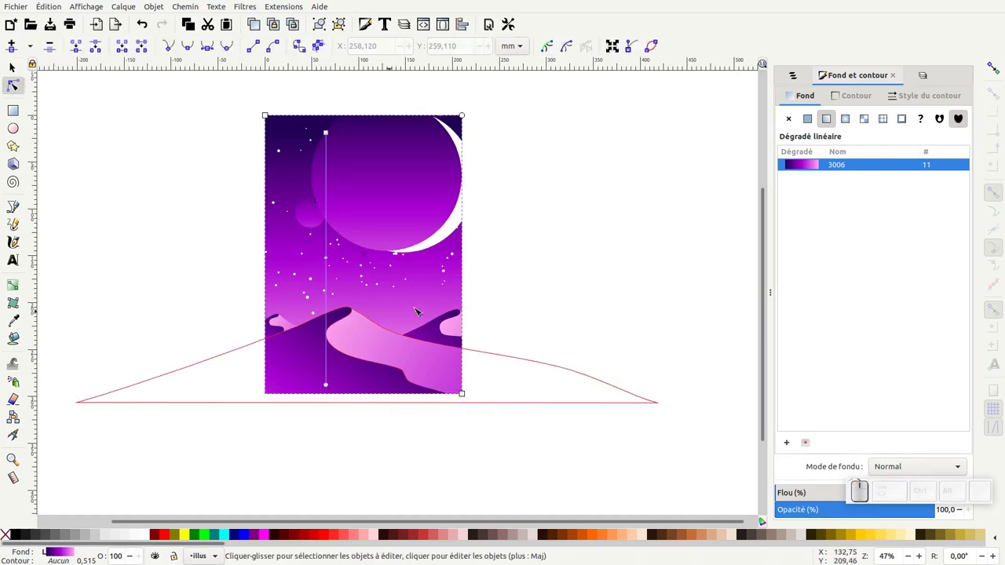